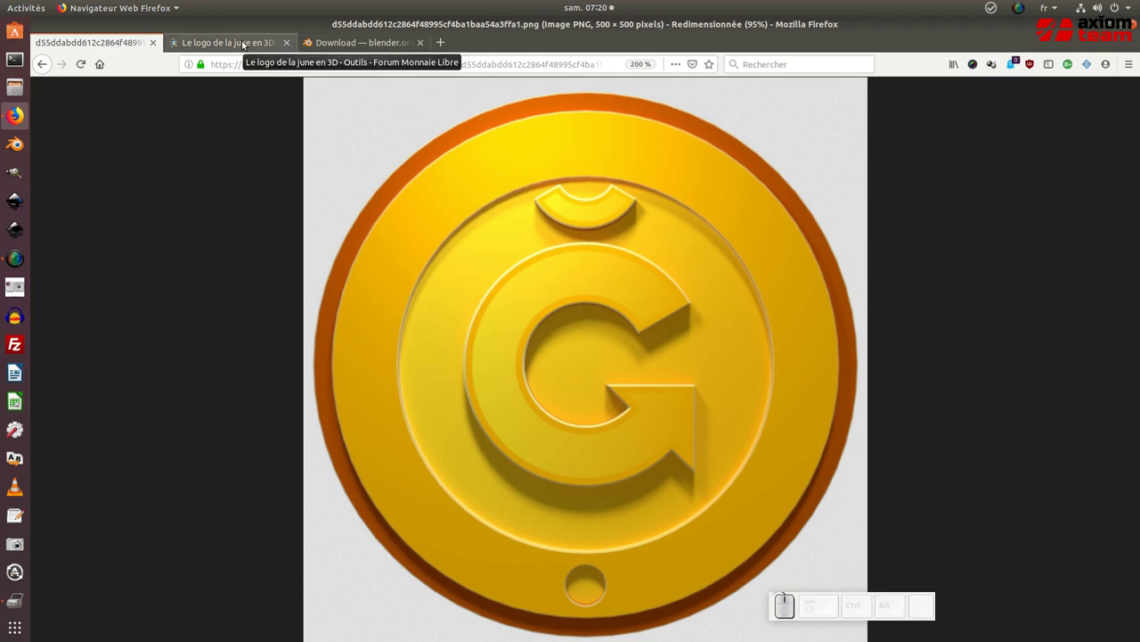
Step: Download 18dc_3d_logo_june.zip from the forum thread and show it in the downloads list
left_click(246, 43)
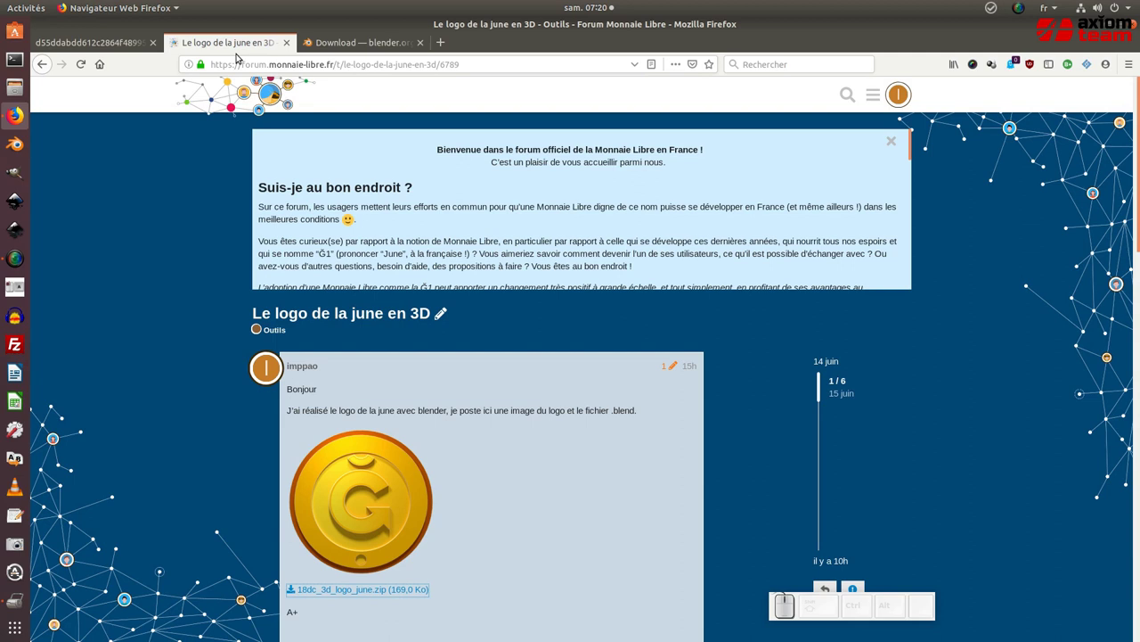
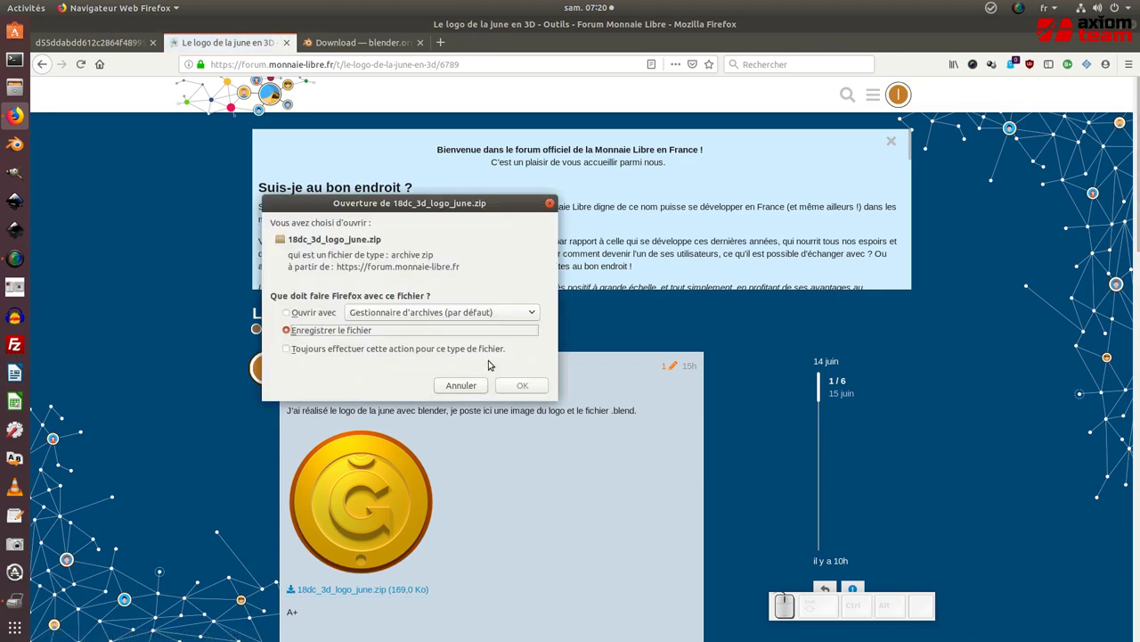
left_click(514, 388)
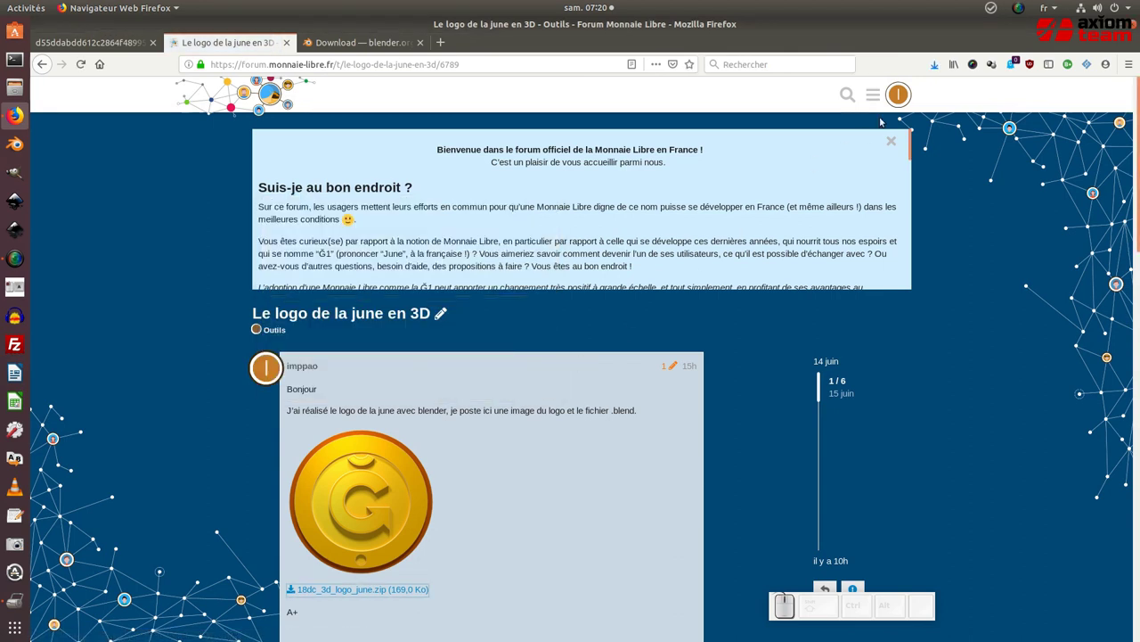
left_click(936, 65)
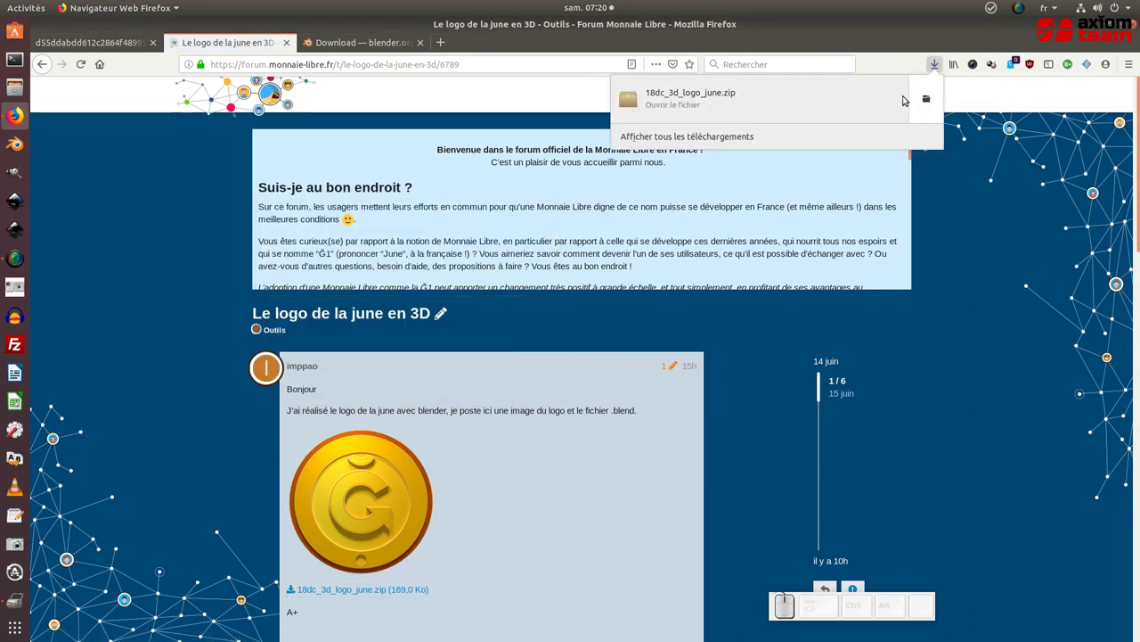
Step: Open the downloaded 18dc_3d_logo_june.zip from Téléchargements in Archive Manager
left_click(925, 101)
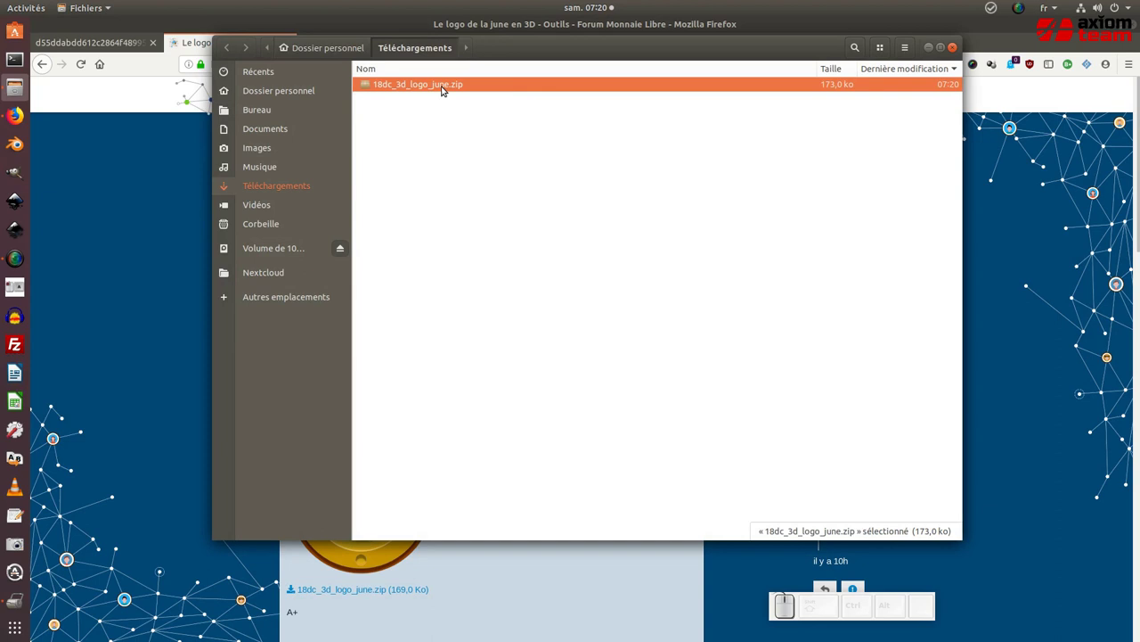
left_click(445, 87)
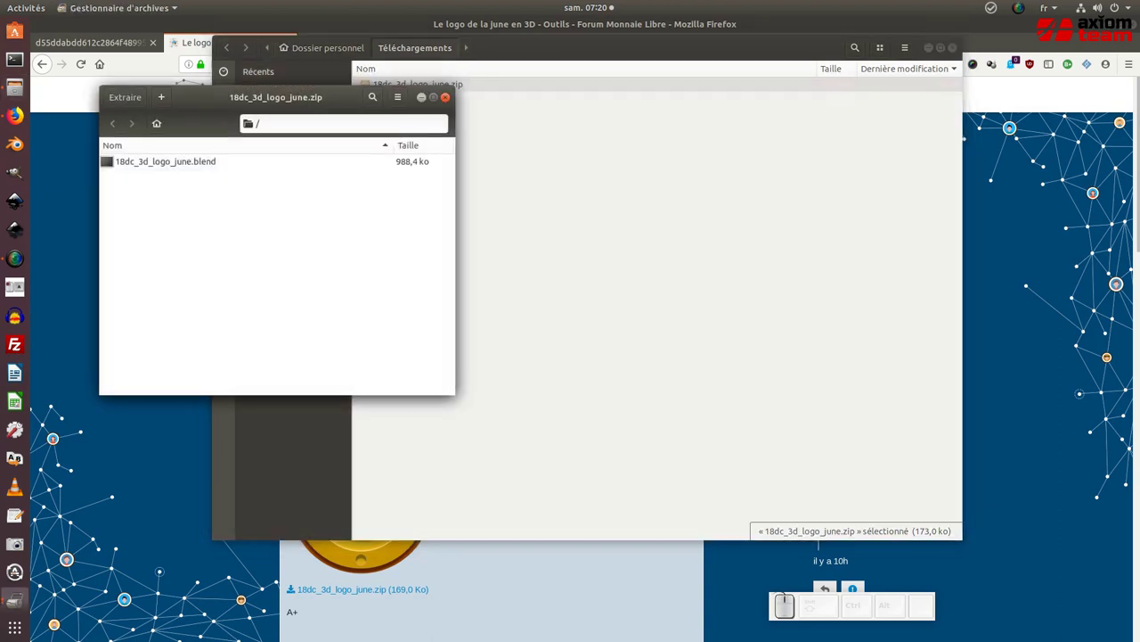
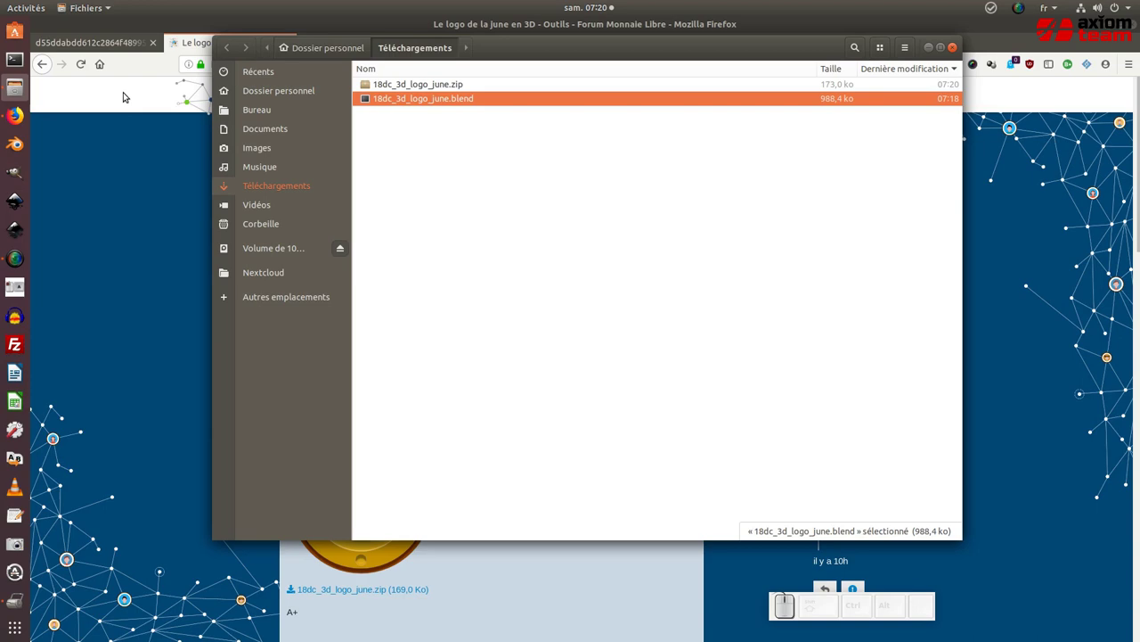
Step: Show blender.org's download page with the Windows, macOS and other versions list expanded
left_click(126, 93)
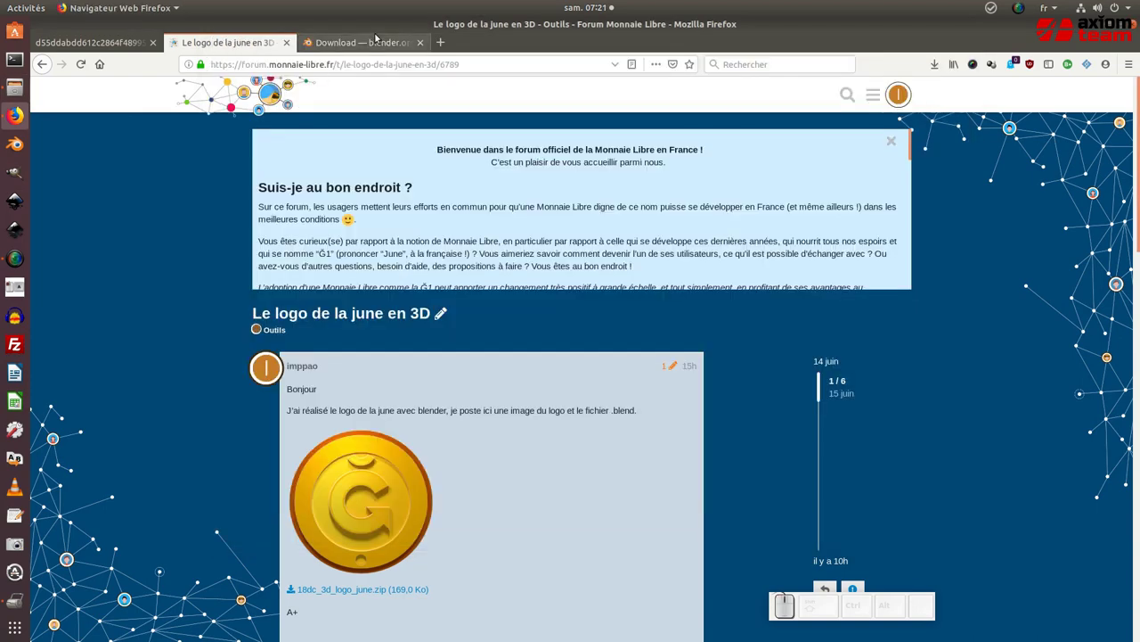
left_click(374, 46)
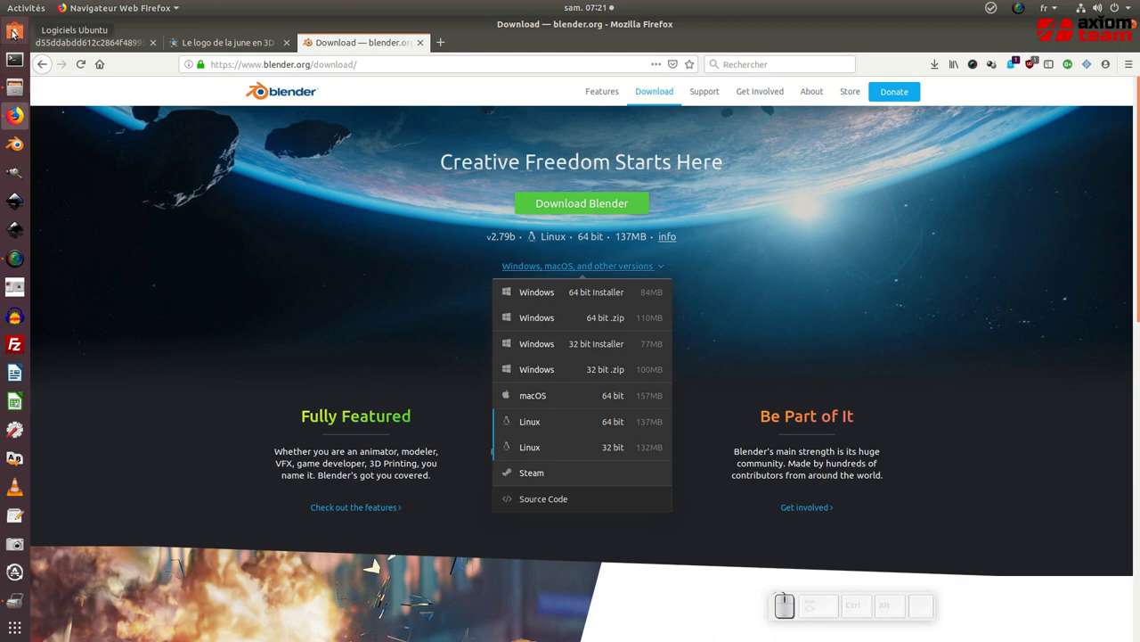
Step: Search the Ubuntu Software catalogue for 'blender'
left_click(13, 34)
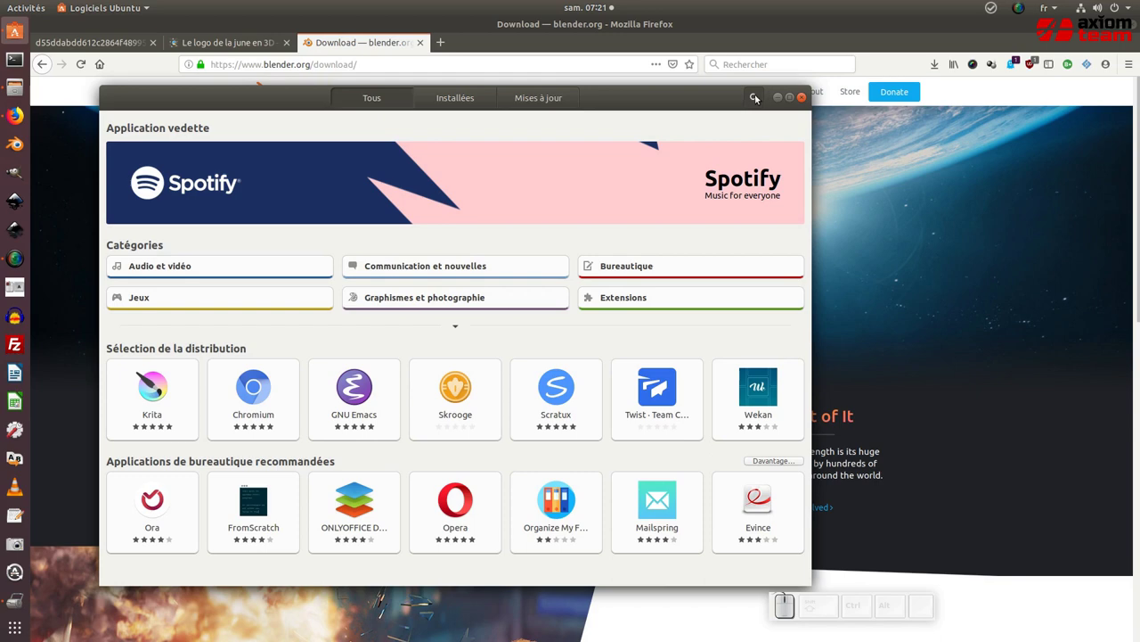
left_click(758, 99)
left_click(461, 121)
key("b")
key("l")
key("e")
key("n")
key("d")
key("e")
key("r")
scroll("down", 3)
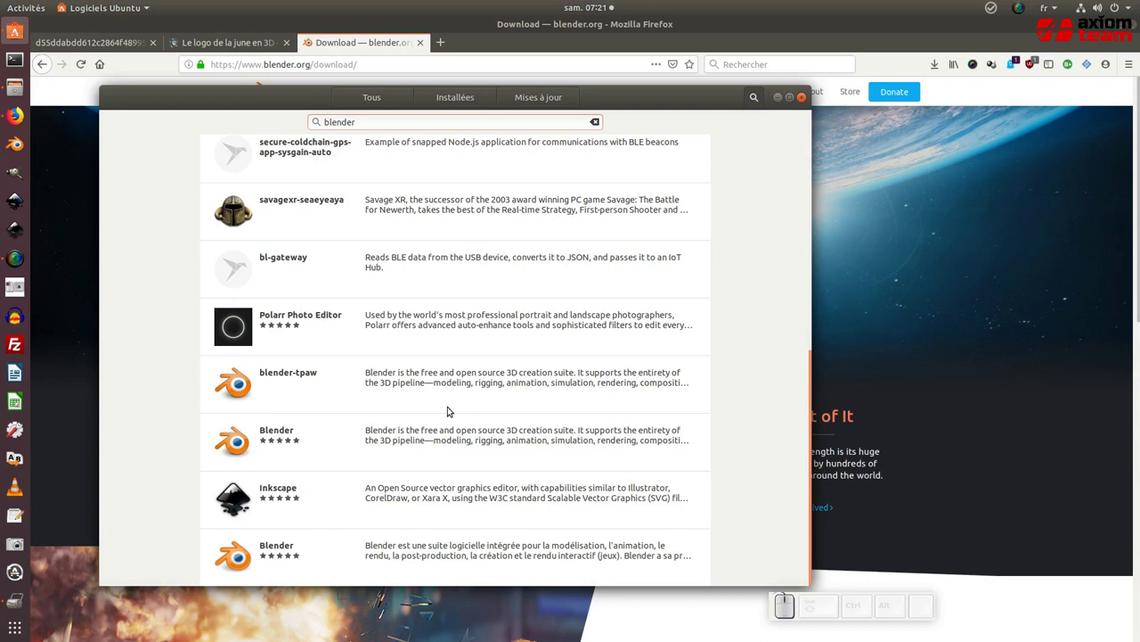
scroll("up", 3)
scroll("down", 3)
scroll("up", 3)
scroll("down", 3)
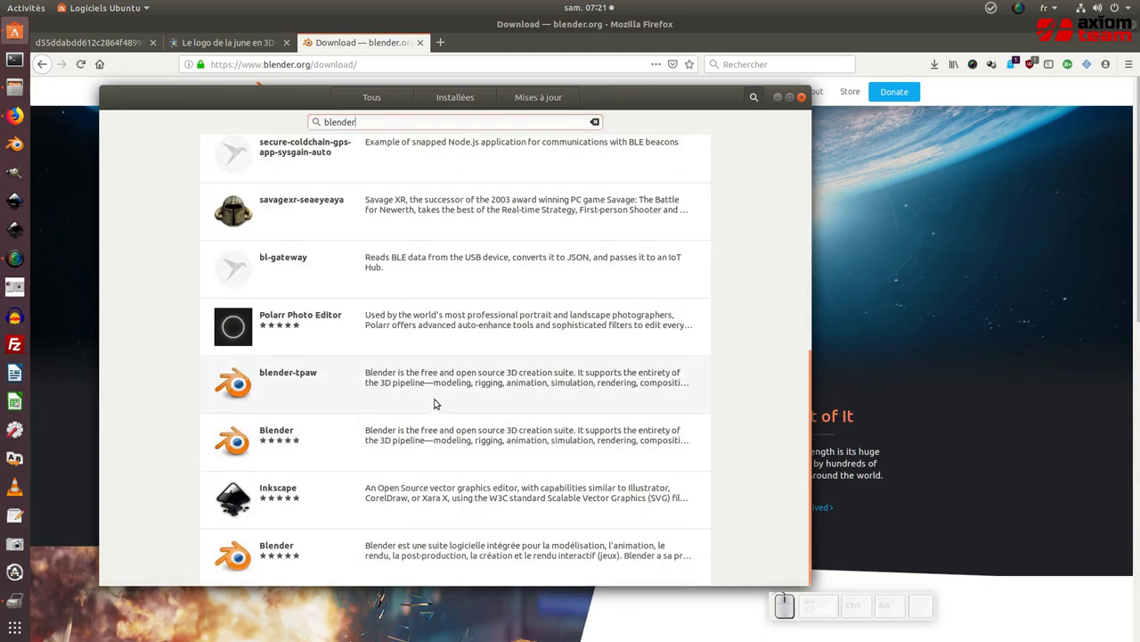
Step: View the Blender 2.79b listing's details, then close Ubuntu Software
left_click(446, 443)
scroll("down", 3)
scroll("down", 3)
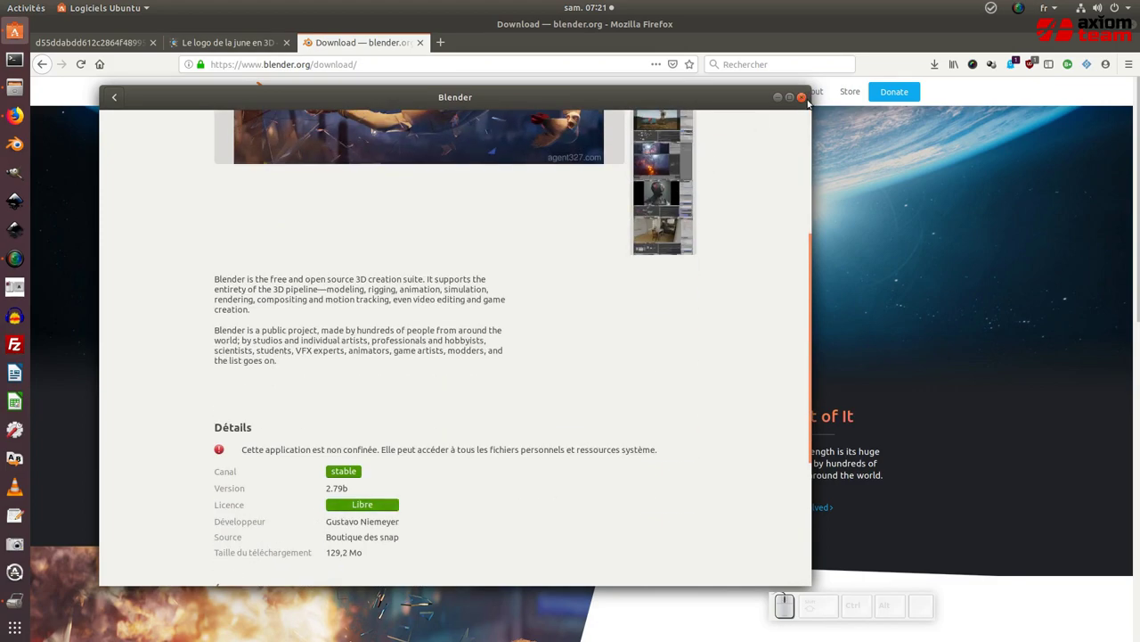
left_click(806, 100)
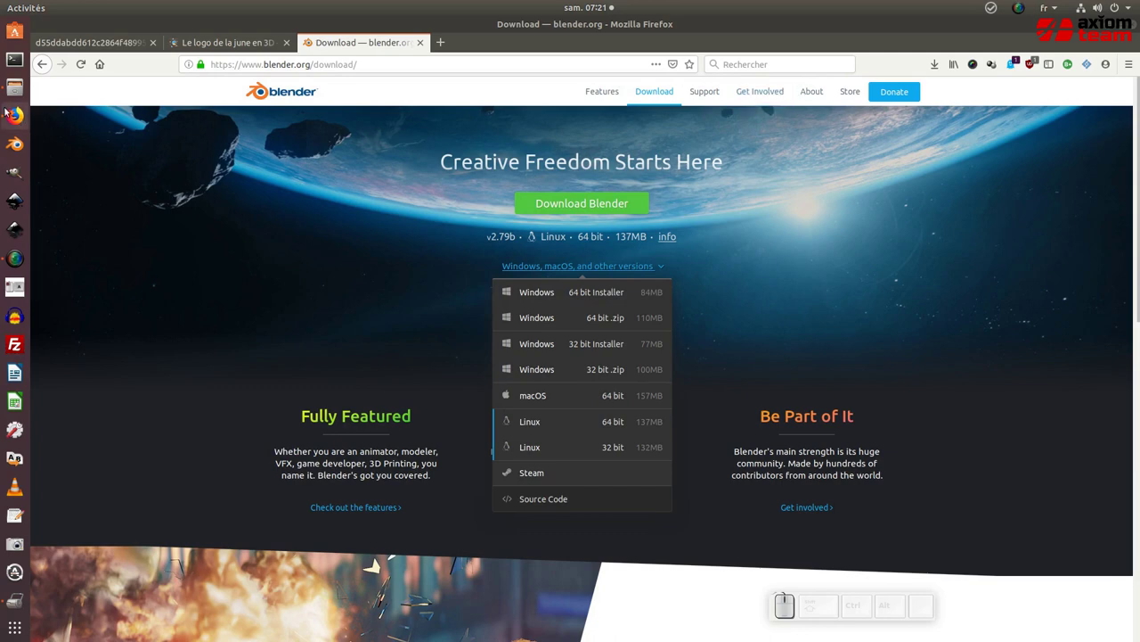
Step: Open 18dc_3d_logo_june.blend from Téléchargements in Blender and hide the Files window
left_click(16, 89)
left_click(467, 132)
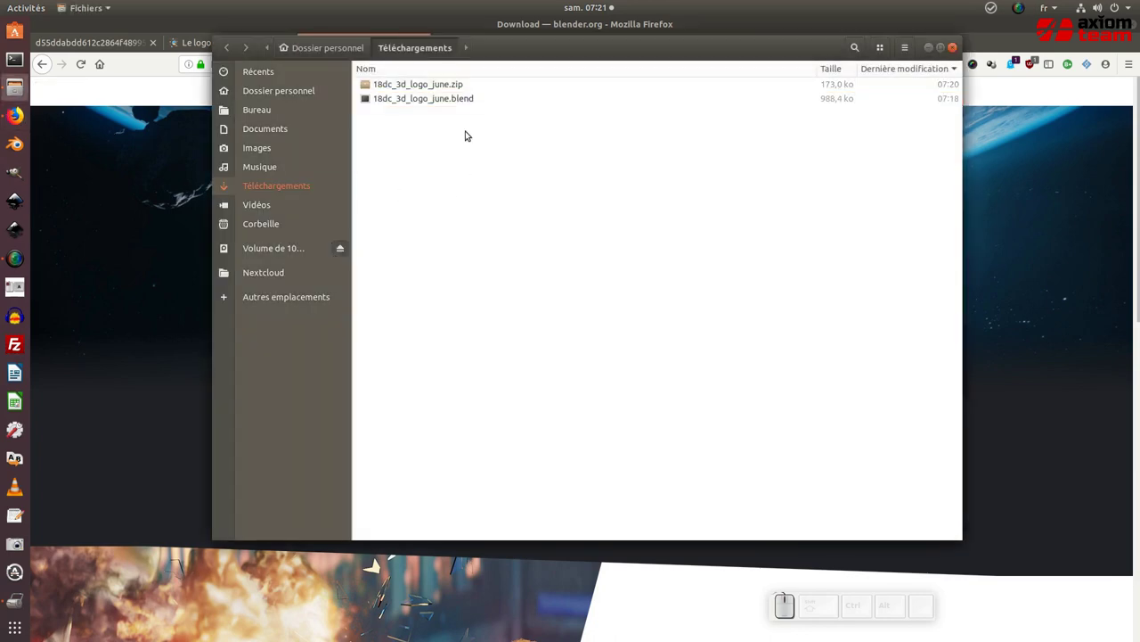
left_click(444, 98)
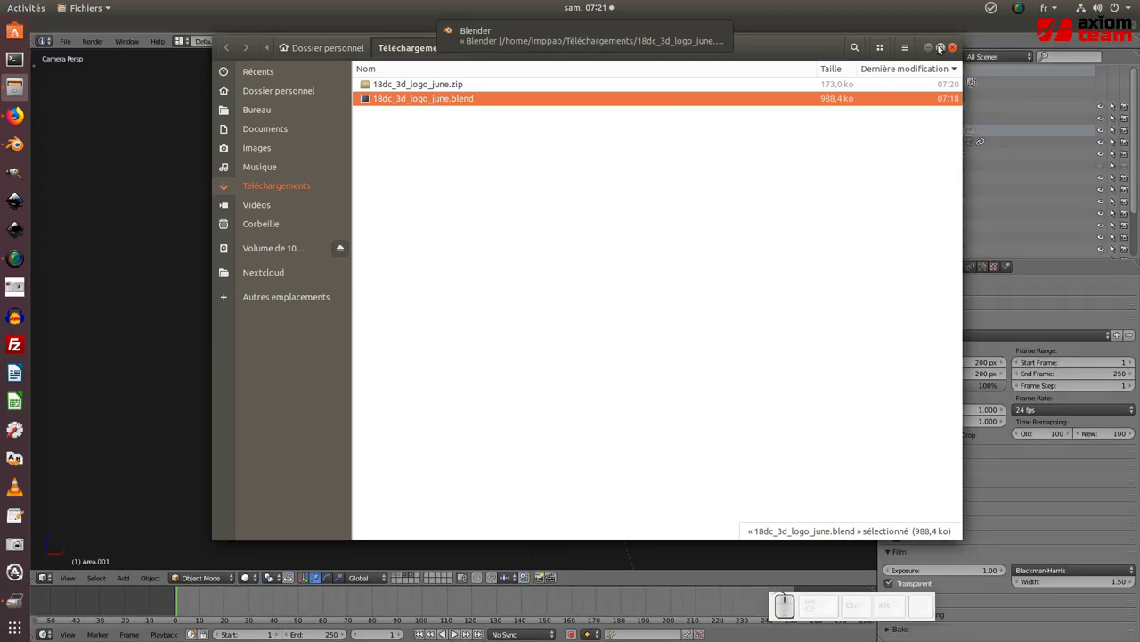
left_click(957, 47)
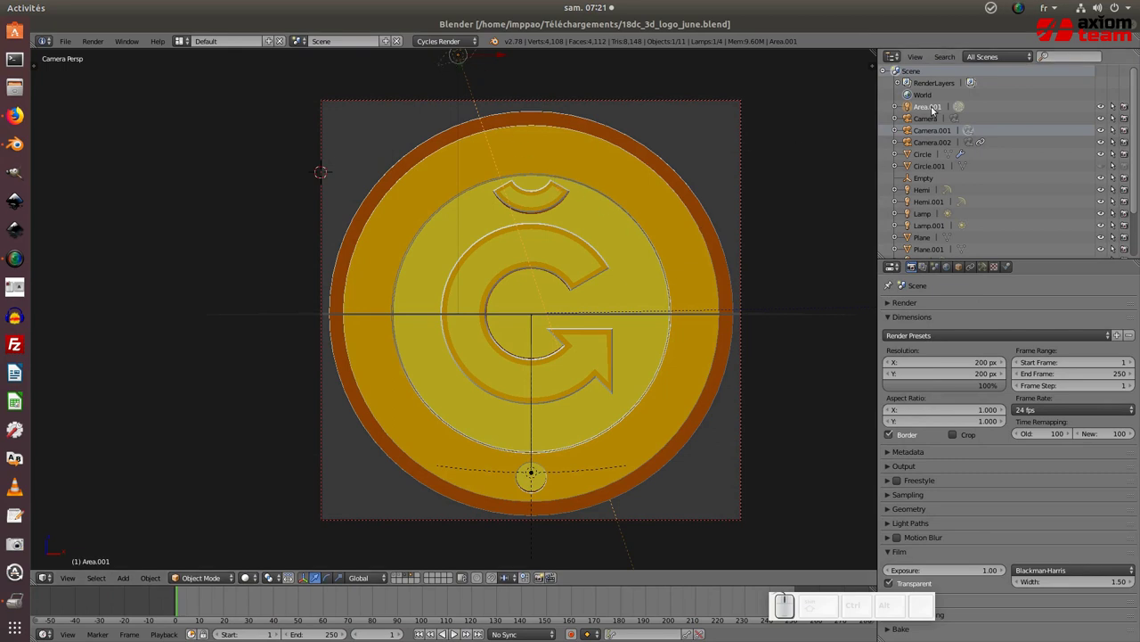
Step: Rename the Area.001 light to _lumiere1 in the Outliner
left_click(931, 112)
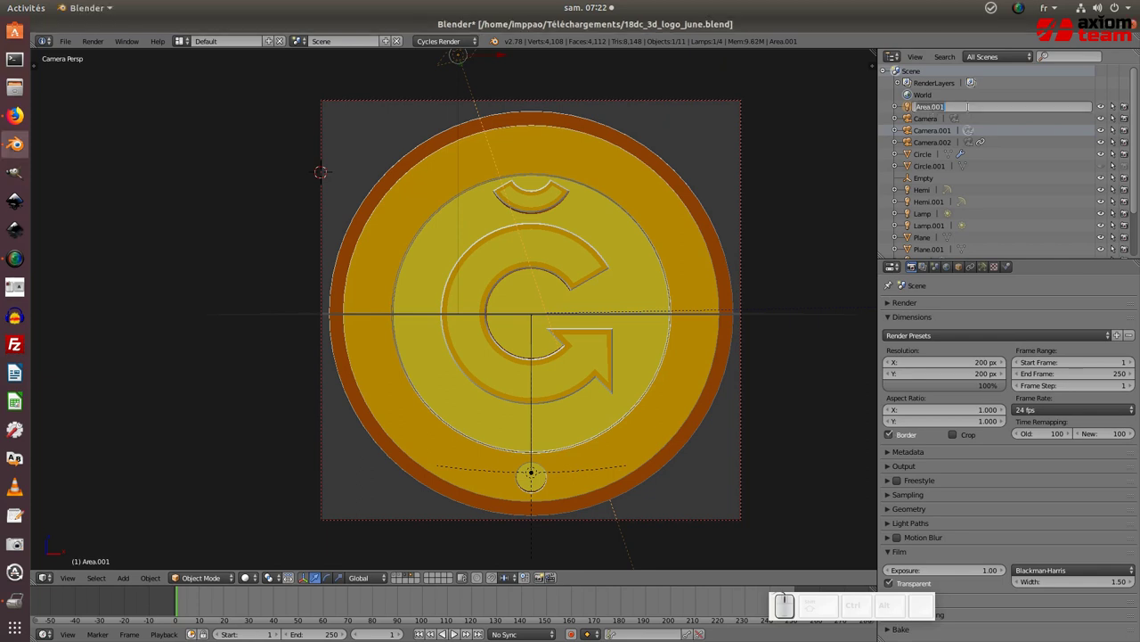
key("l")
key("u")
key("m")
key("i")
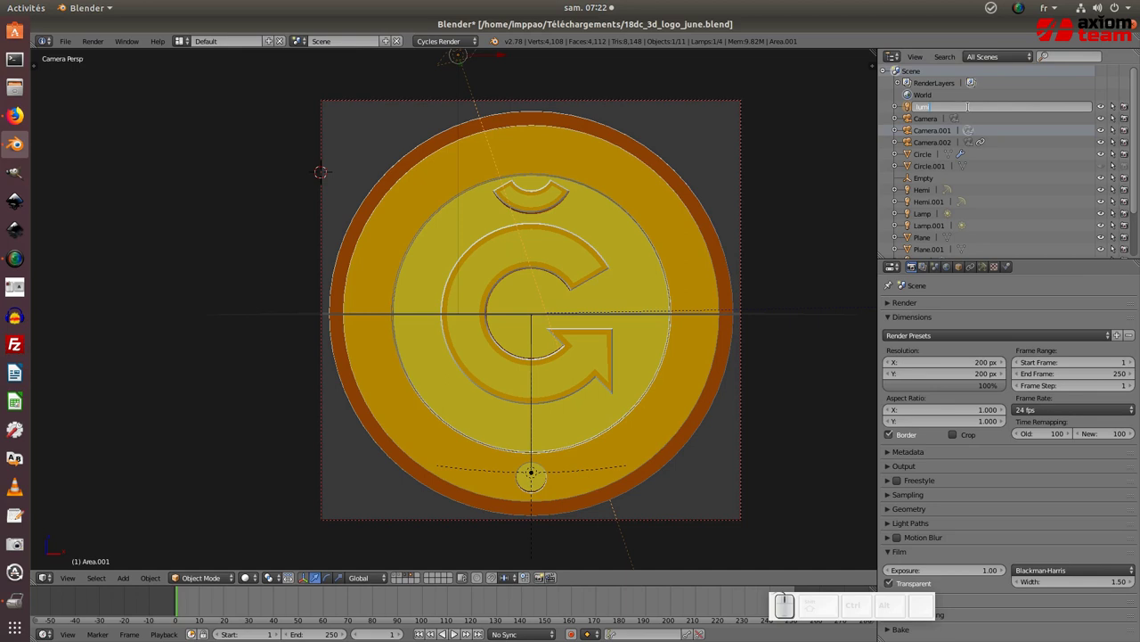
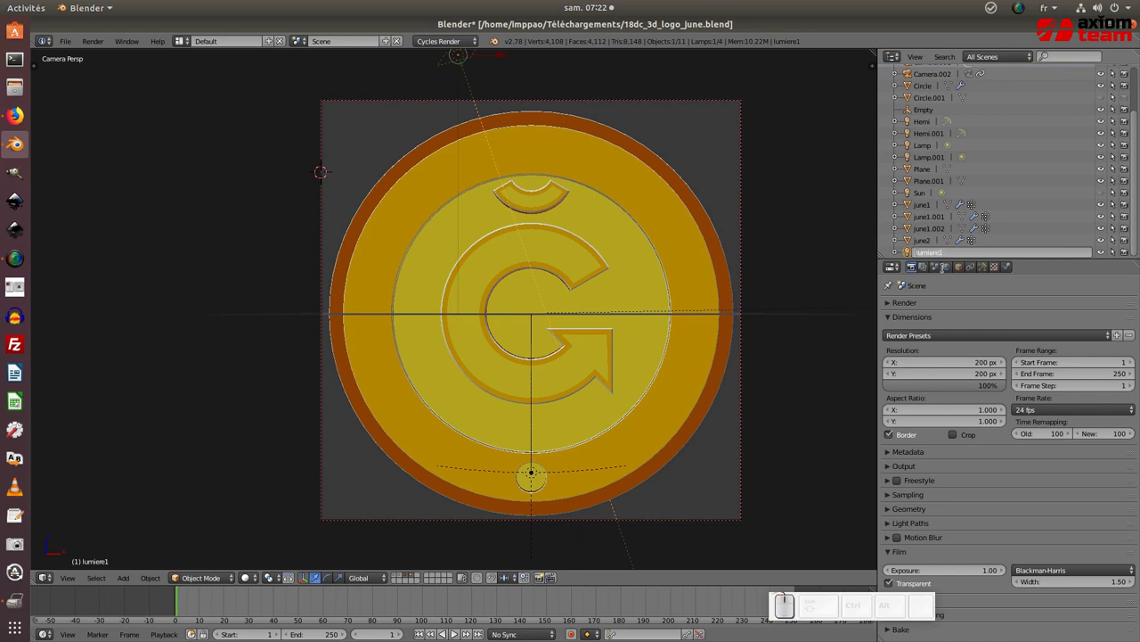
key("Return")
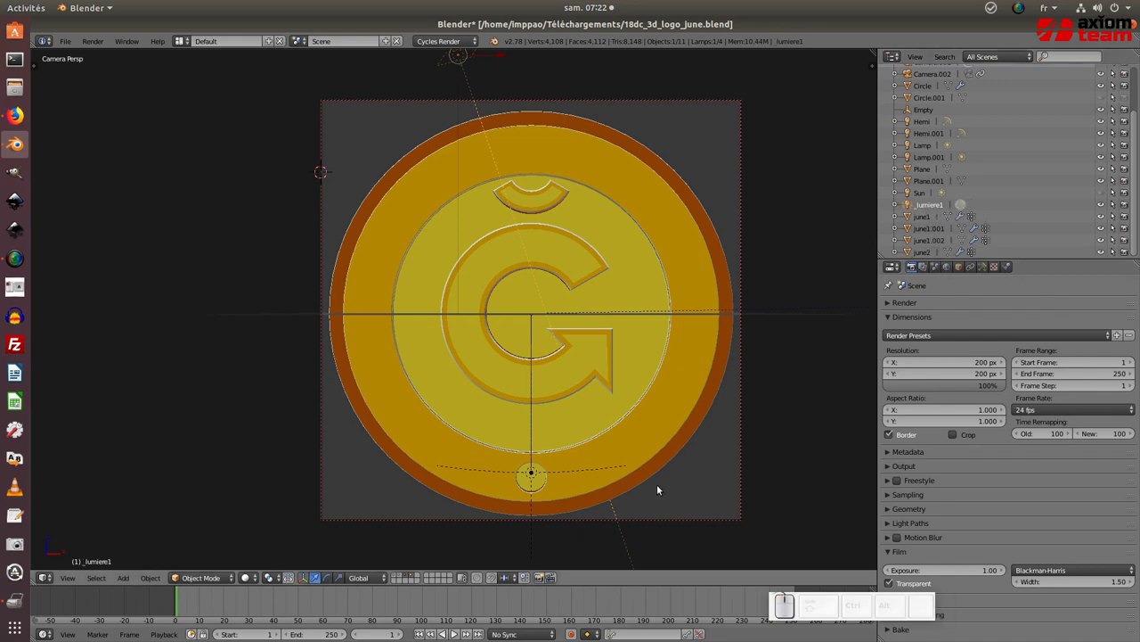
Step: Rename the Hemi.001 light to _lumiere2, then make _lumiere1 the active object
left_click(536, 545)
right_click(536, 544)
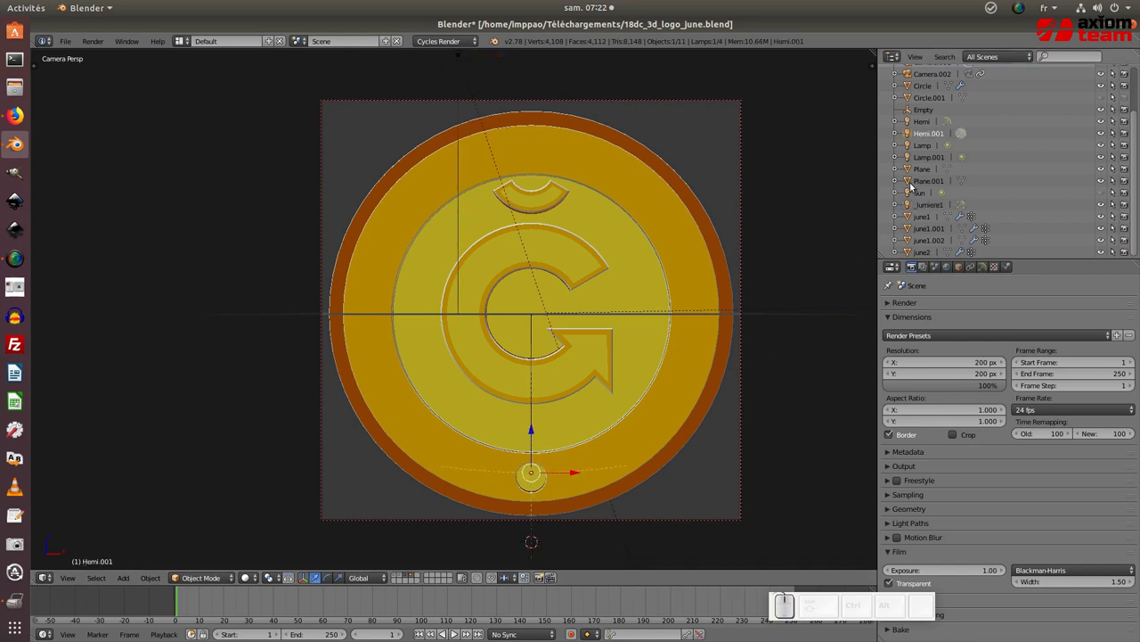
left_click(932, 135)
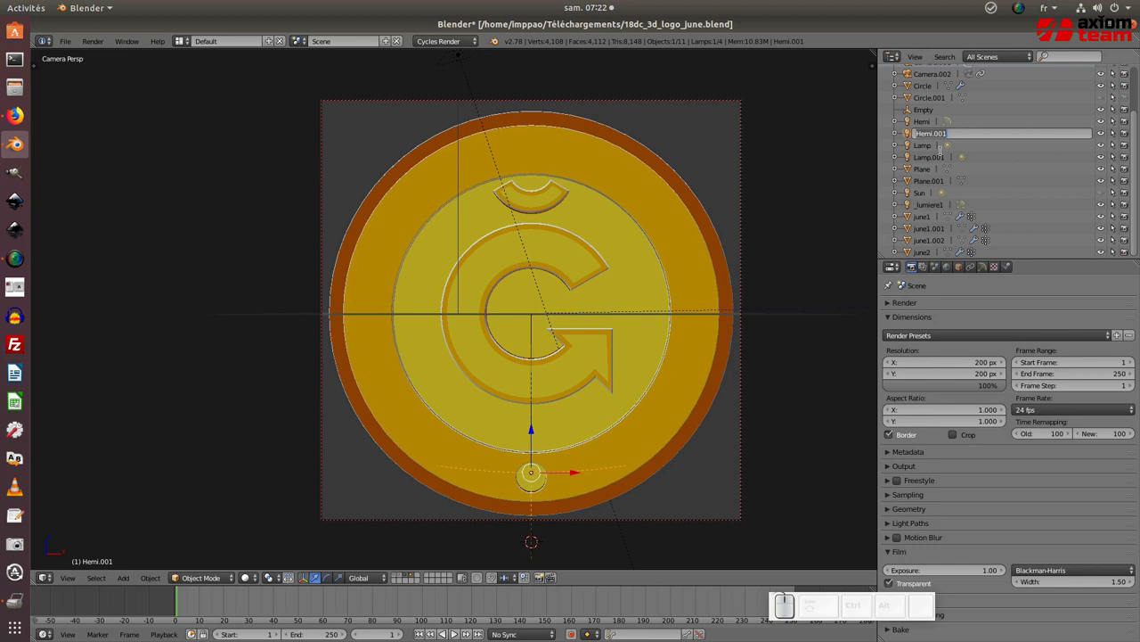
key("l")
key("u")
key("m")
key("i")
key("e")
key("r")
key("e")
key("KP_2")
key("KP_Enter")
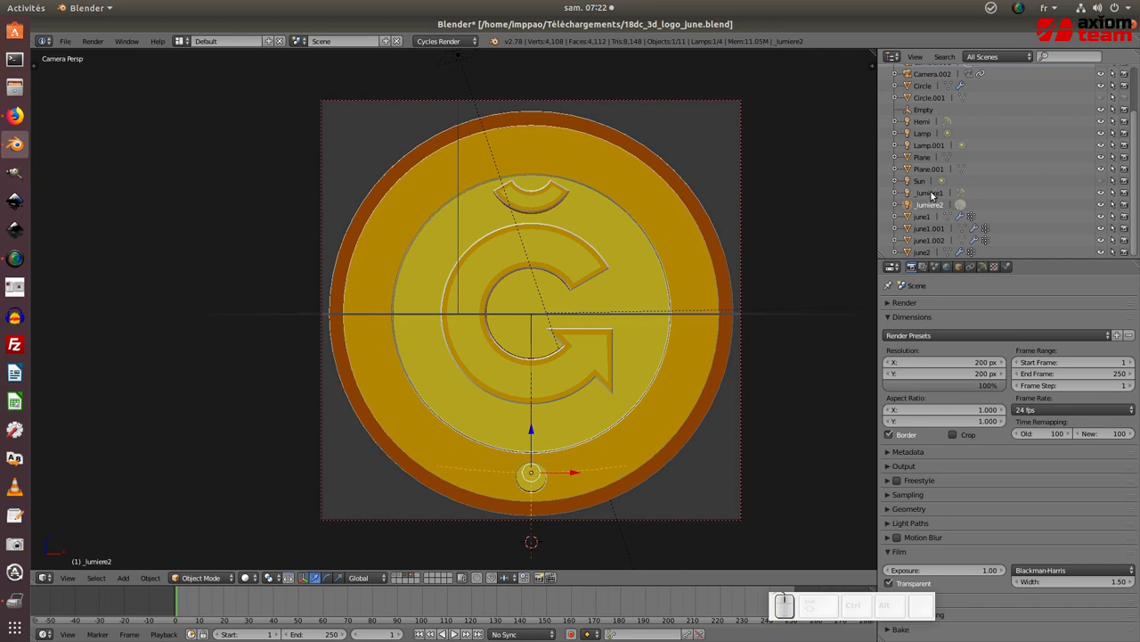
left_click(936, 195)
left_click(929, 204)
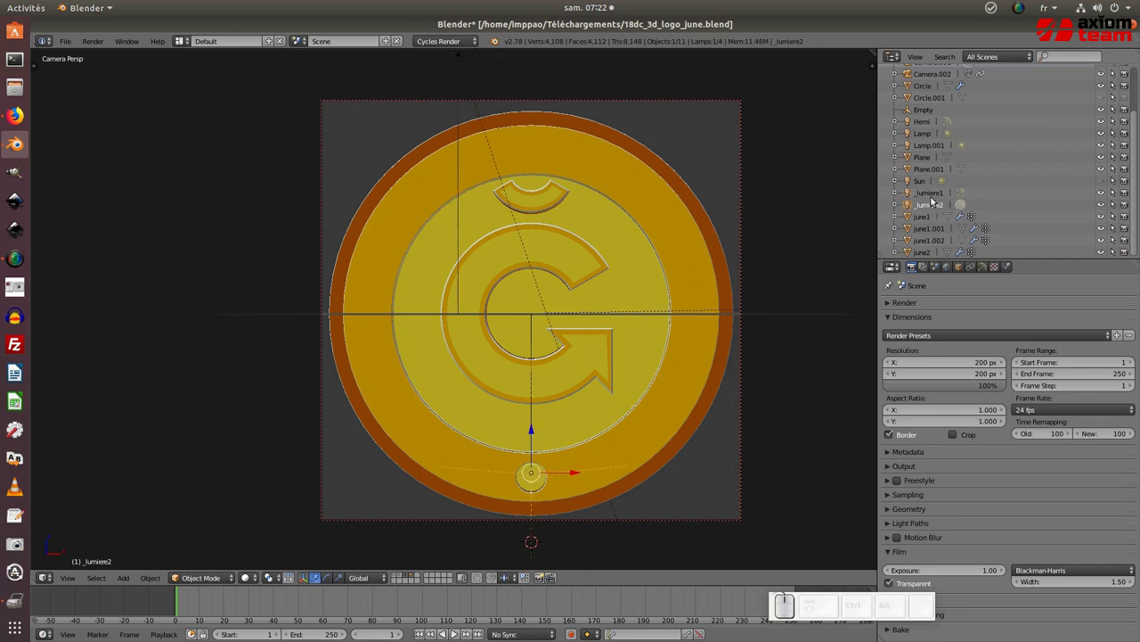
left_click(932, 199)
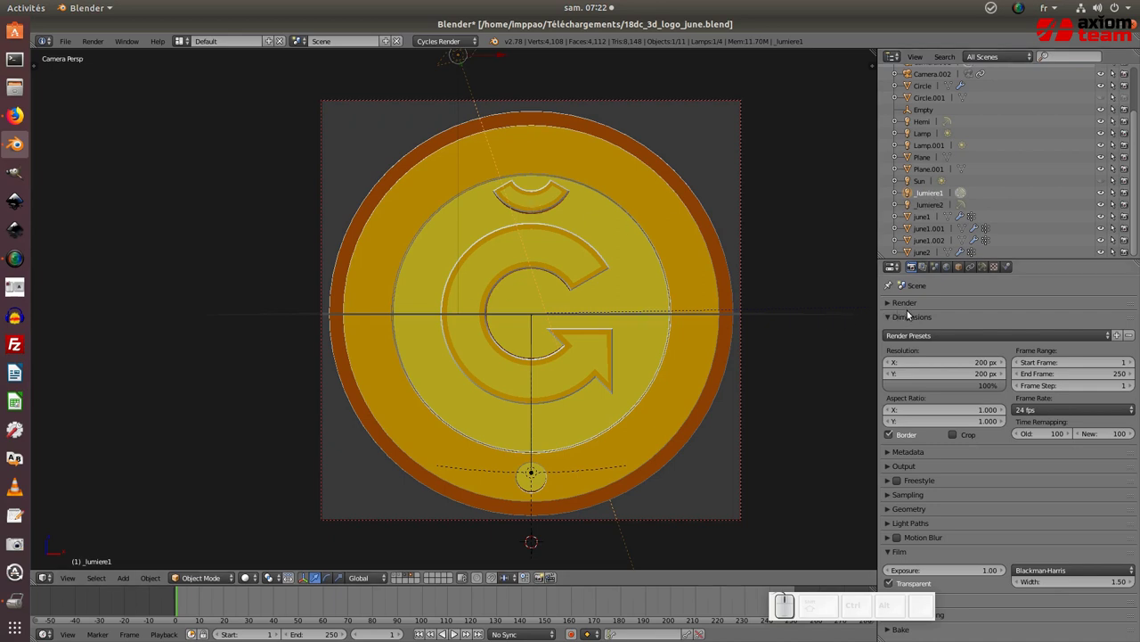
Step: Expand the Render panel and set the render resolution width to 250 px
left_click(907, 319)
left_click(912, 318)
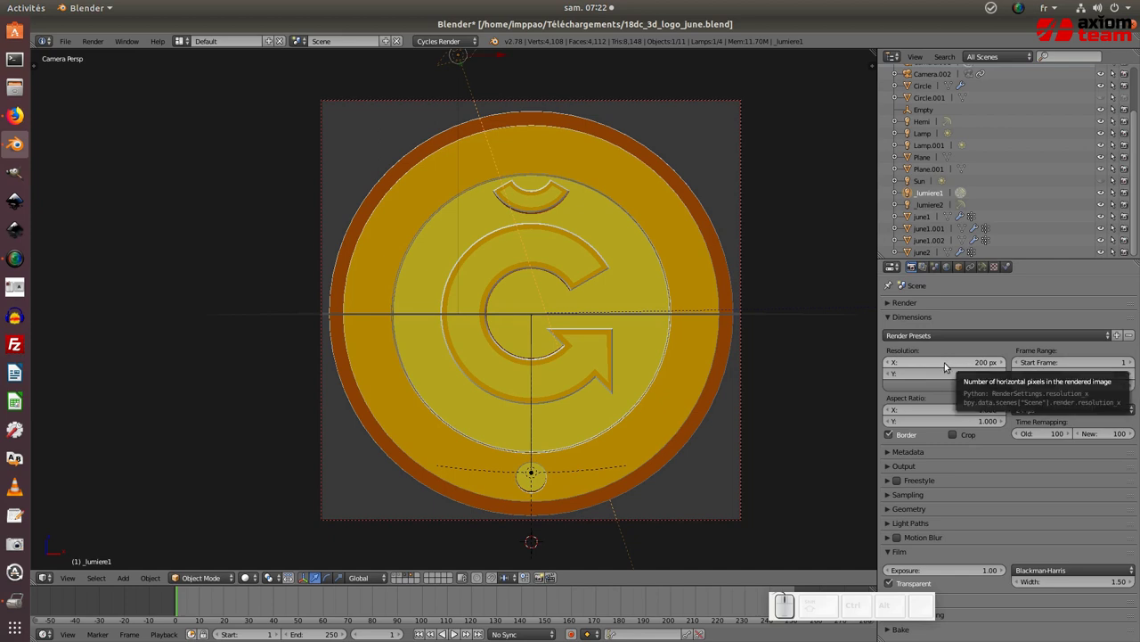
left_click(953, 362)
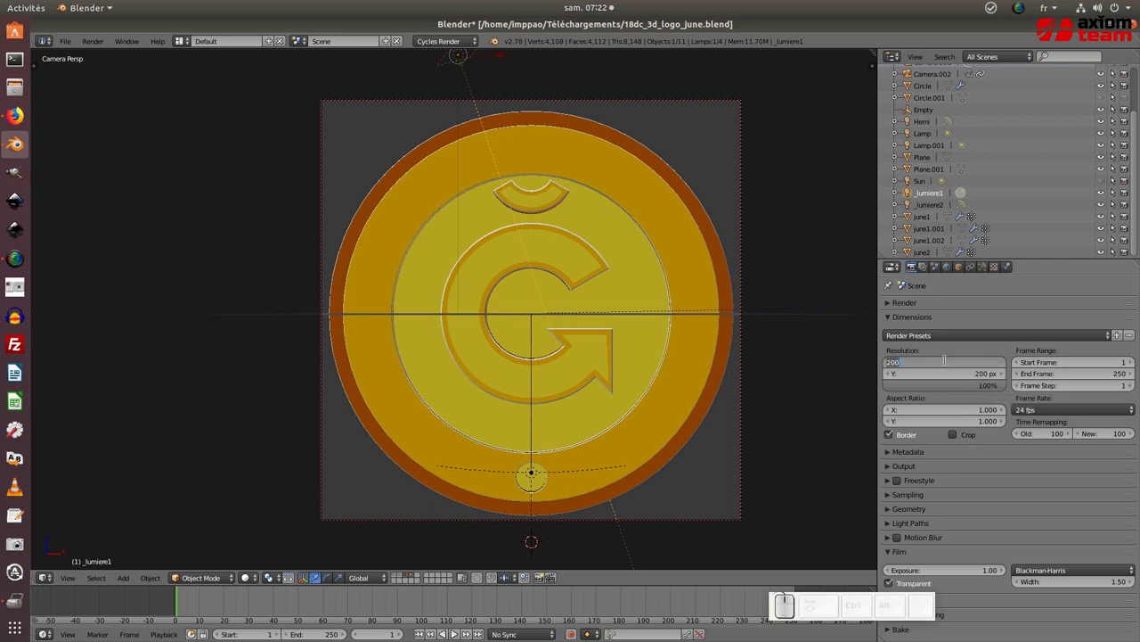
key("KP_2")
key("KP_5")
key("KP_Enter")
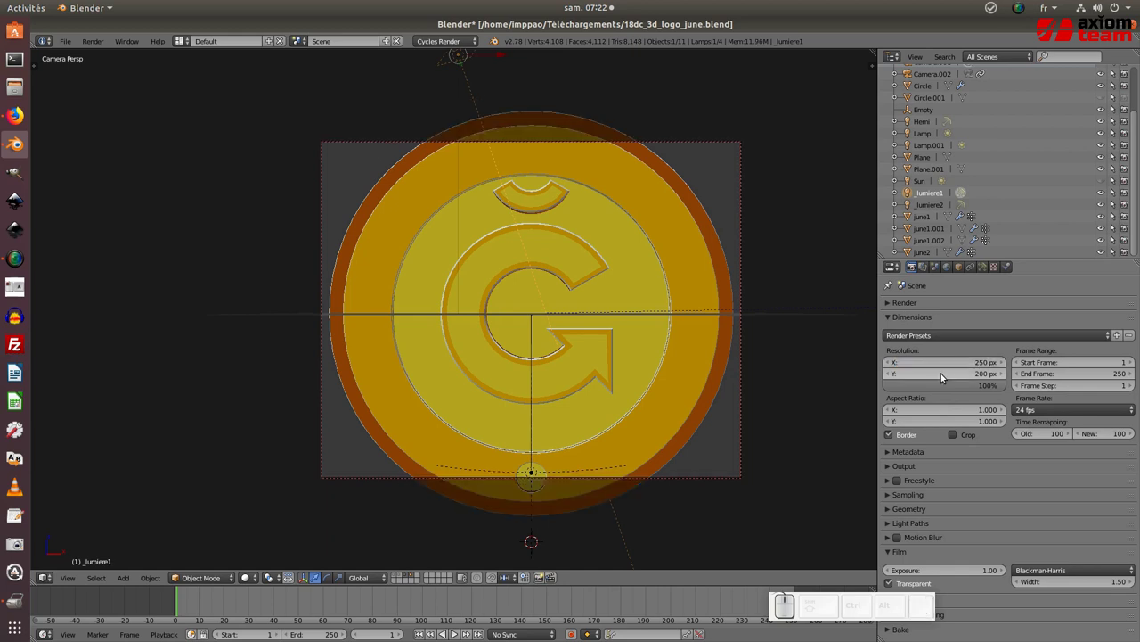
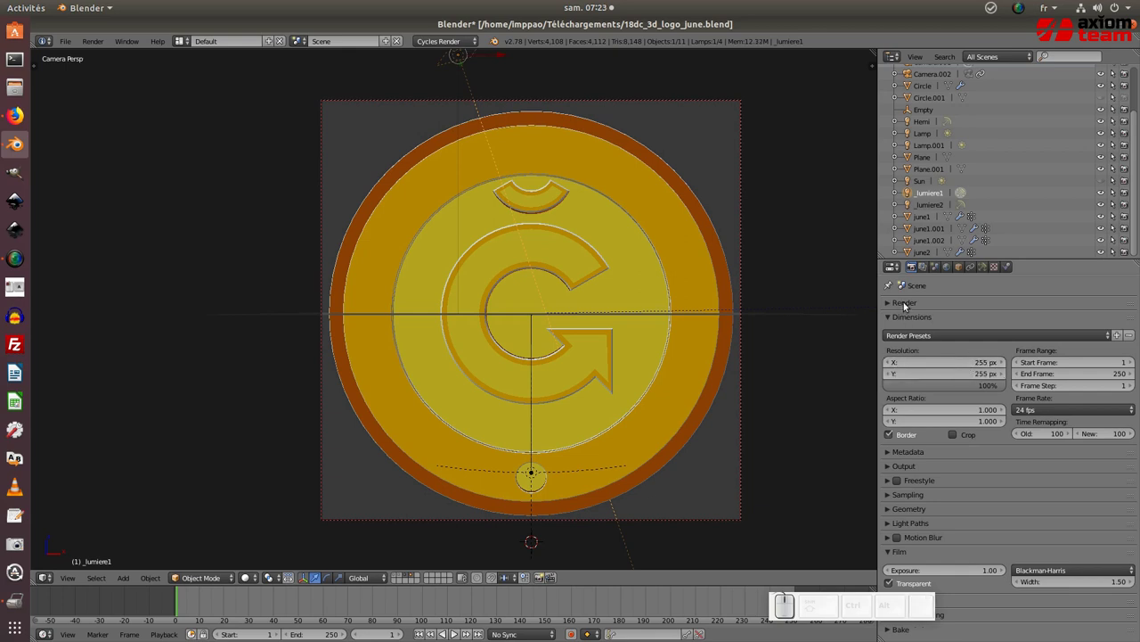
Step: Render the coin logo from the camera as a still image with Render Image
left_click(909, 305)
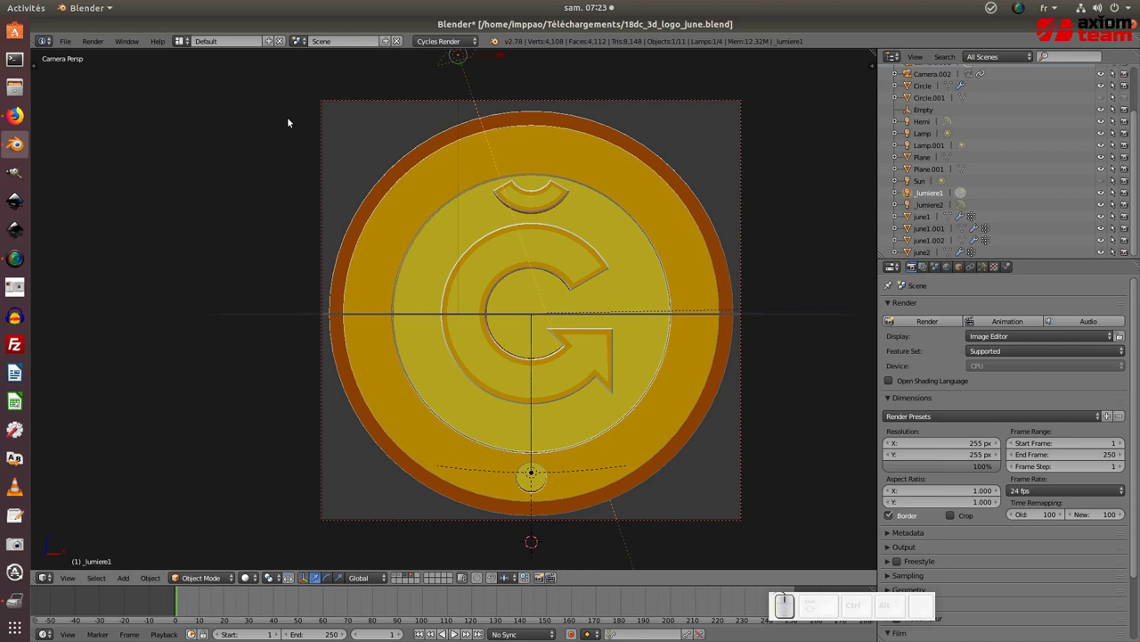
left_click(100, 45)
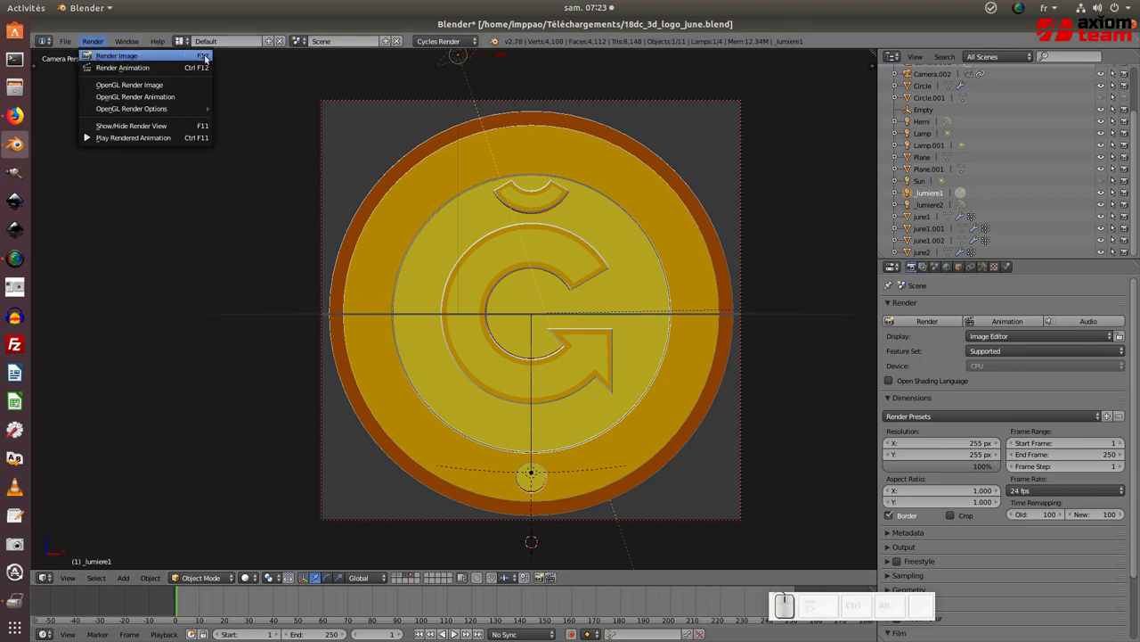
left_click(204, 57)
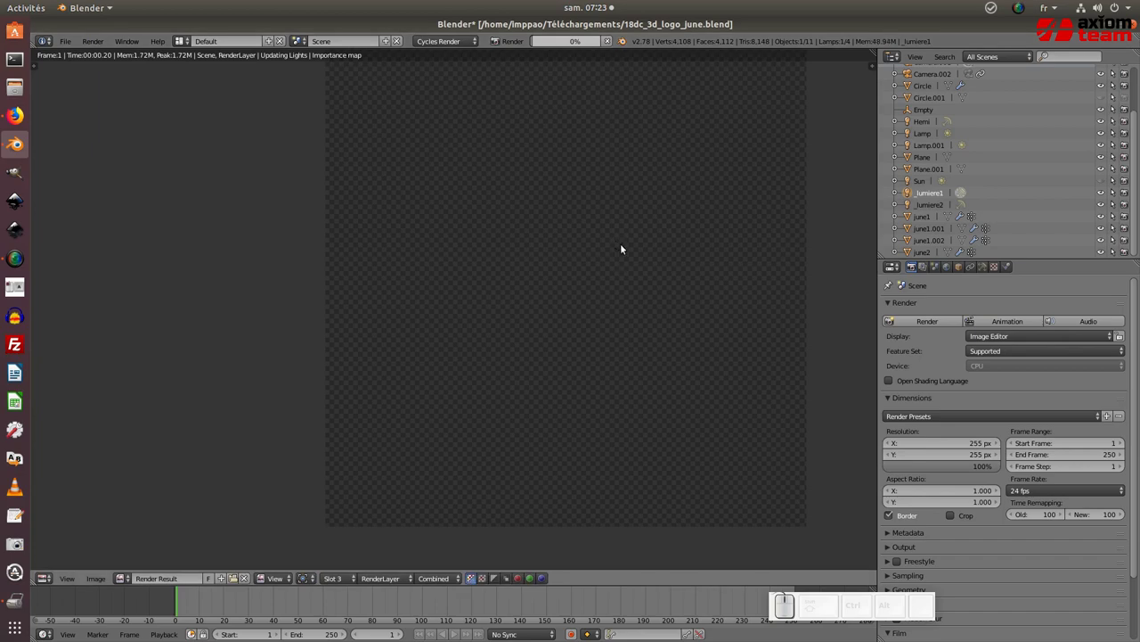
scroll("down", 3)
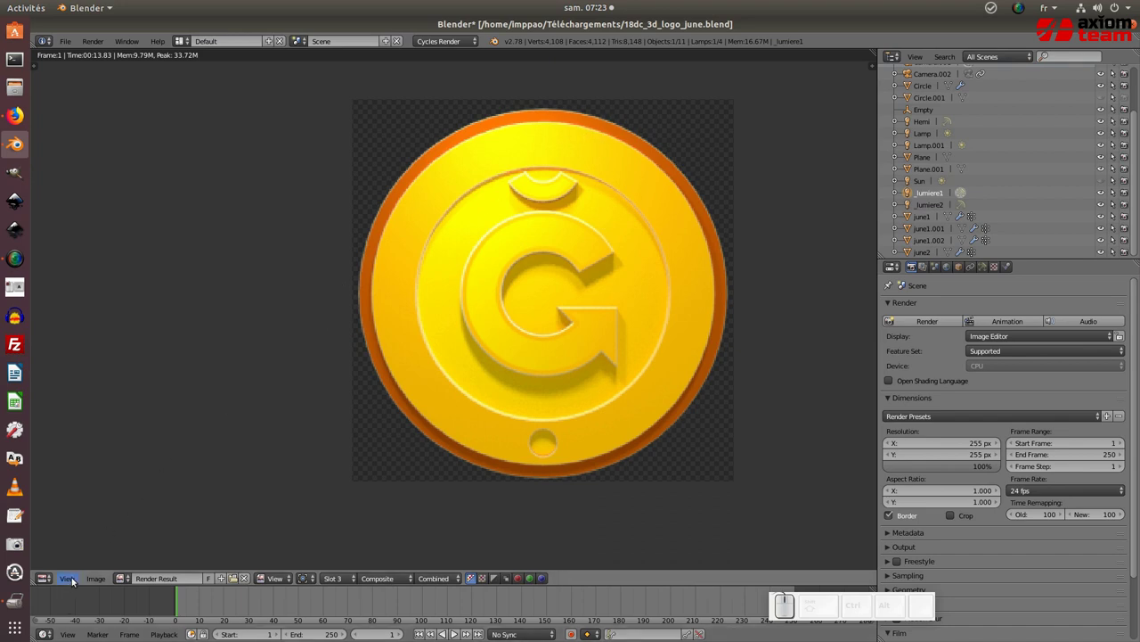
left_click(94, 582)
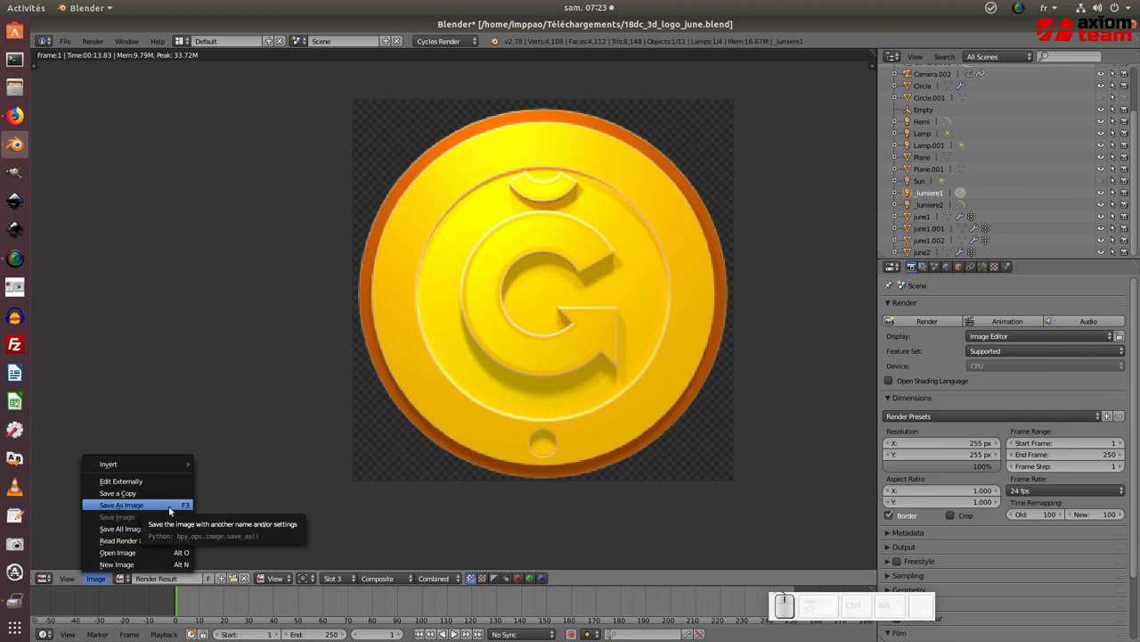
left_click(173, 509)
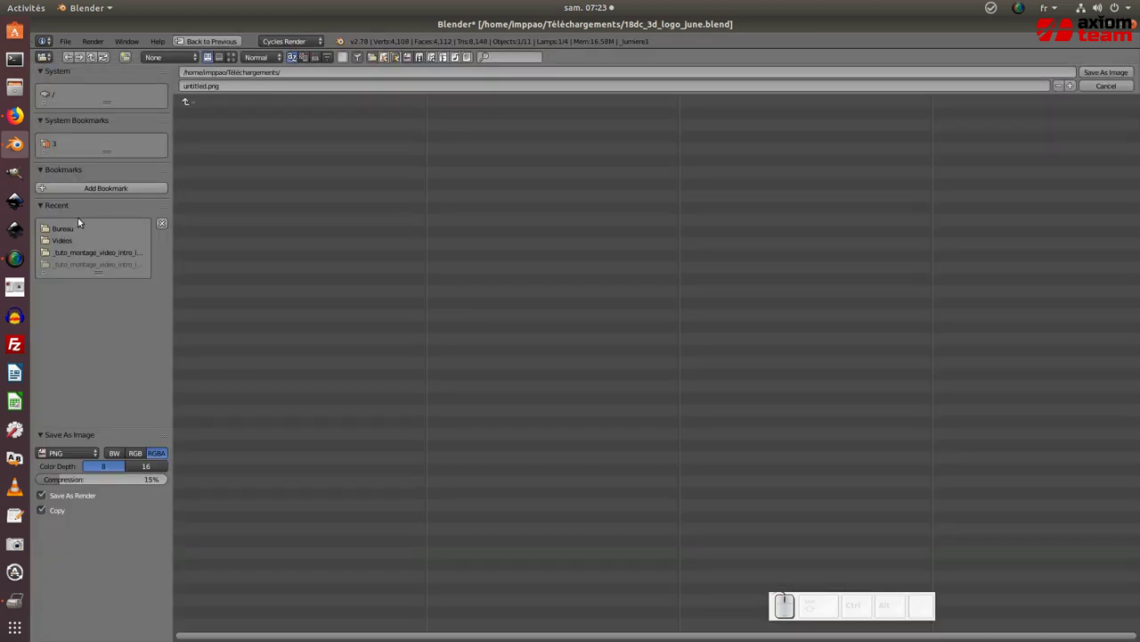
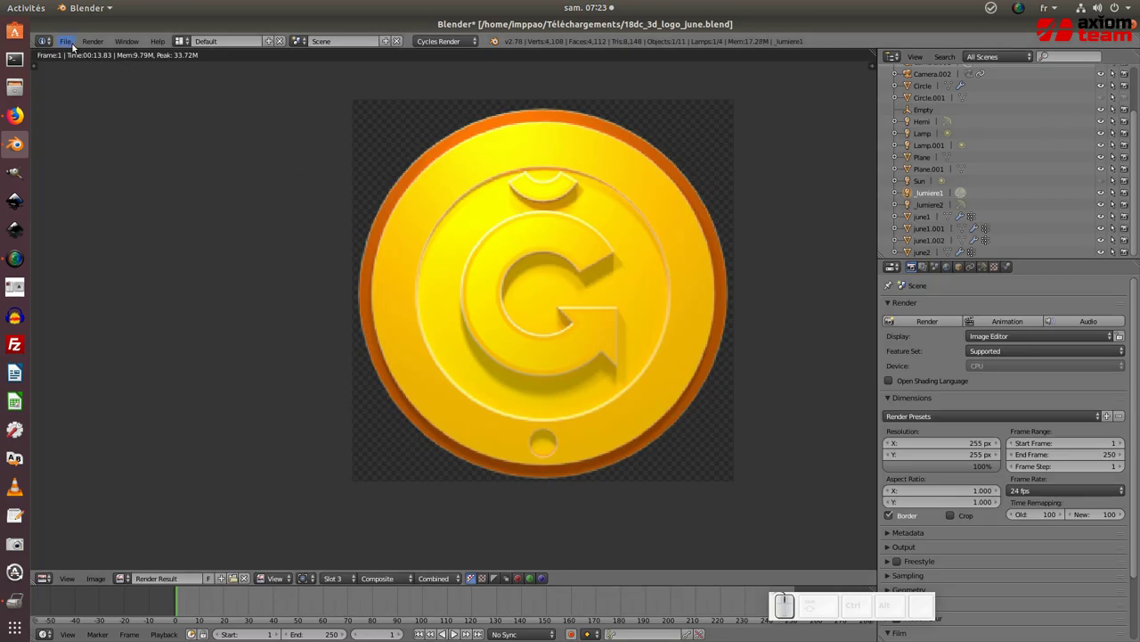
Step: Enable International Fonts in the User Preferences System settings
left_click(71, 43)
left_click(99, 177)
left_click(476, 61)
scroll("down", 3)
left_click(353, 283)
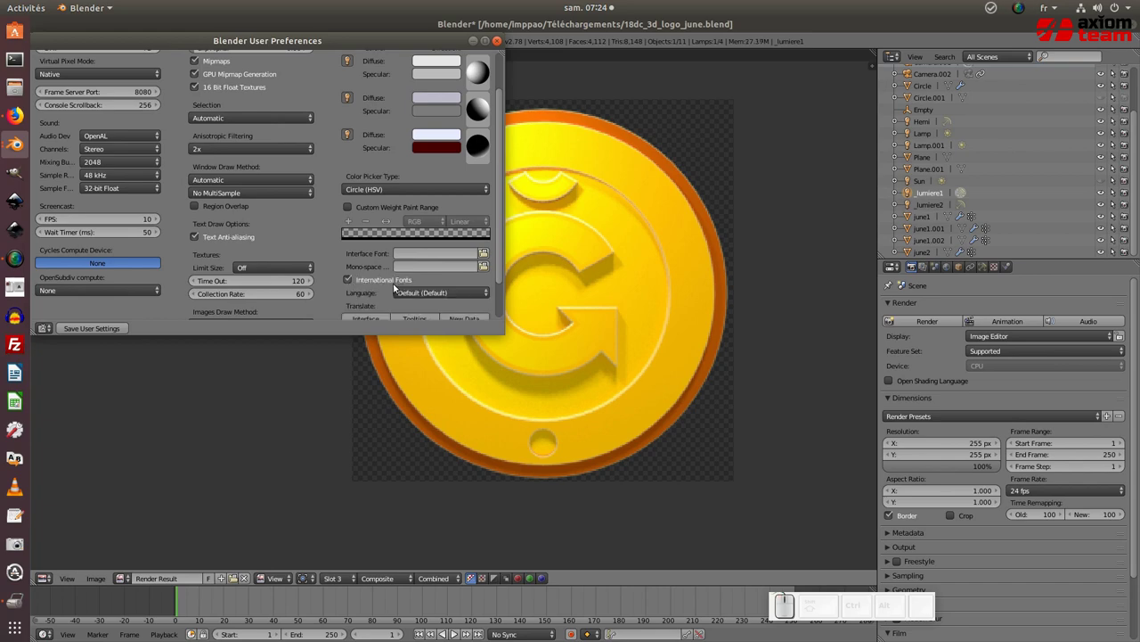
Step: Set the language to Français and translate both the interface and tooltips
scroll("down", 3)
left_click(408, 271)
left_click(123, 153)
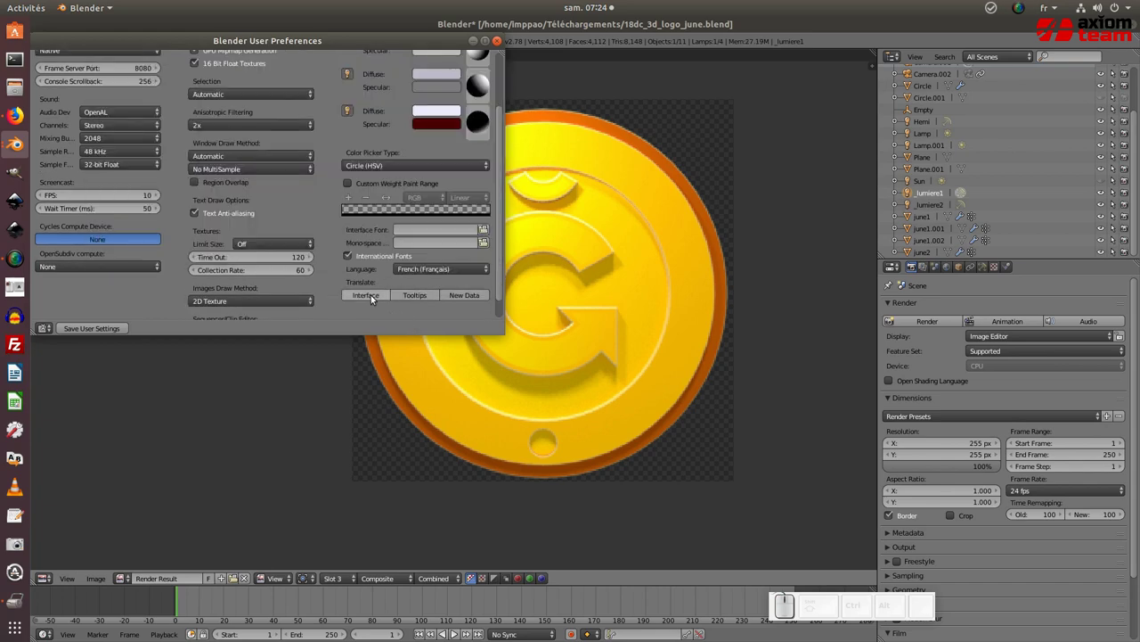
left_click(374, 298)
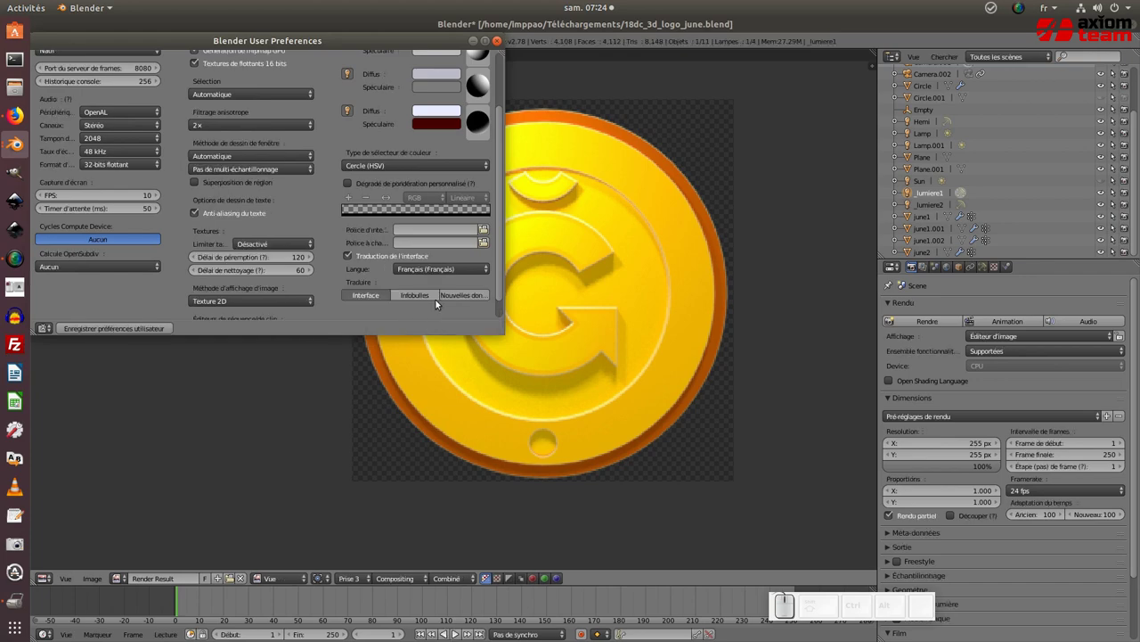
left_click(423, 299)
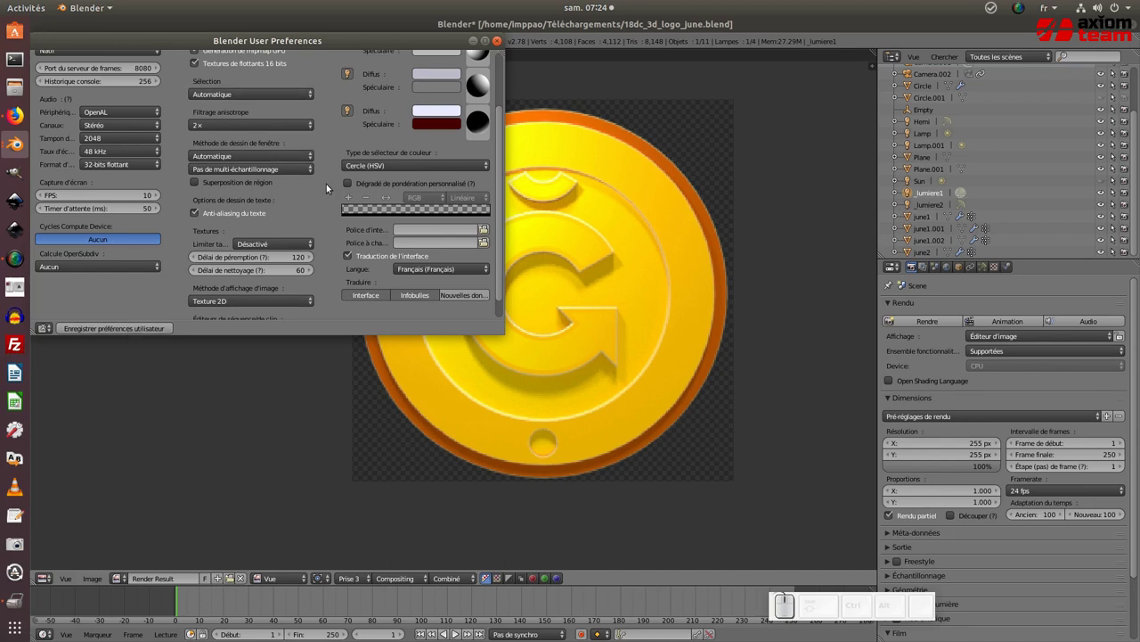
Step: Close the preferences and turn the bottom-left editor back into the 3D View
left_click(502, 42)
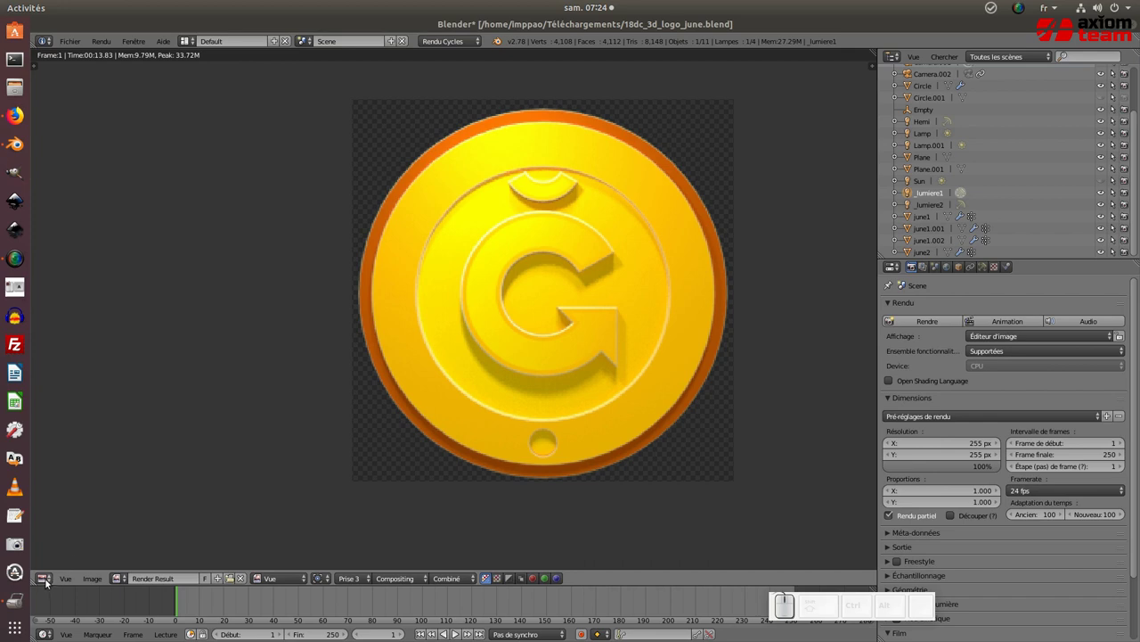
left_click(46, 583)
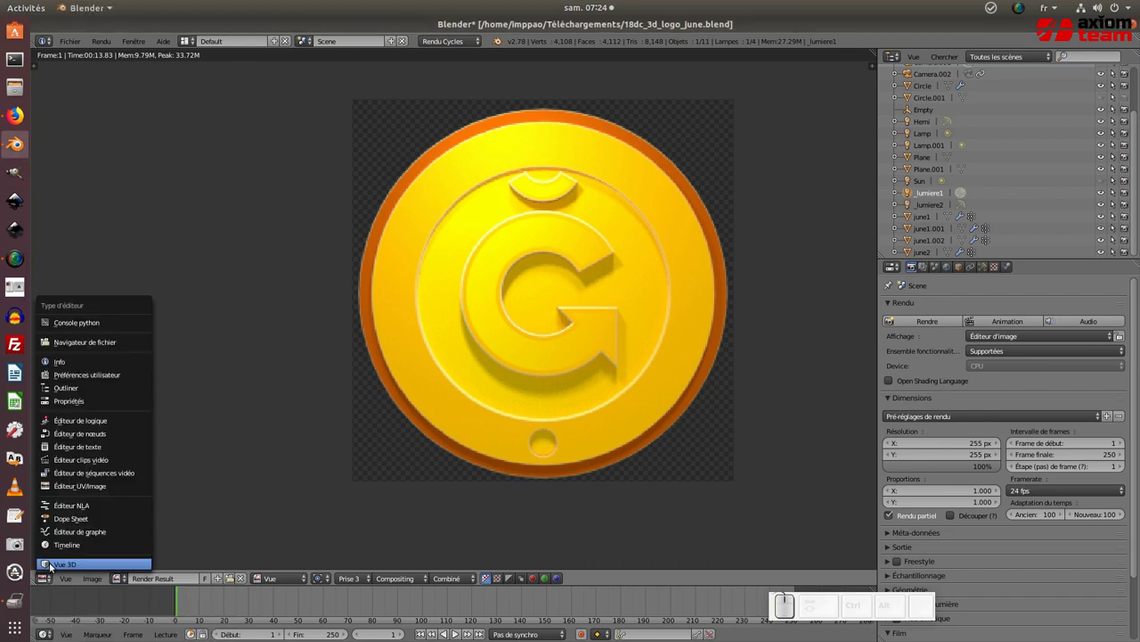
left_click(68, 568)
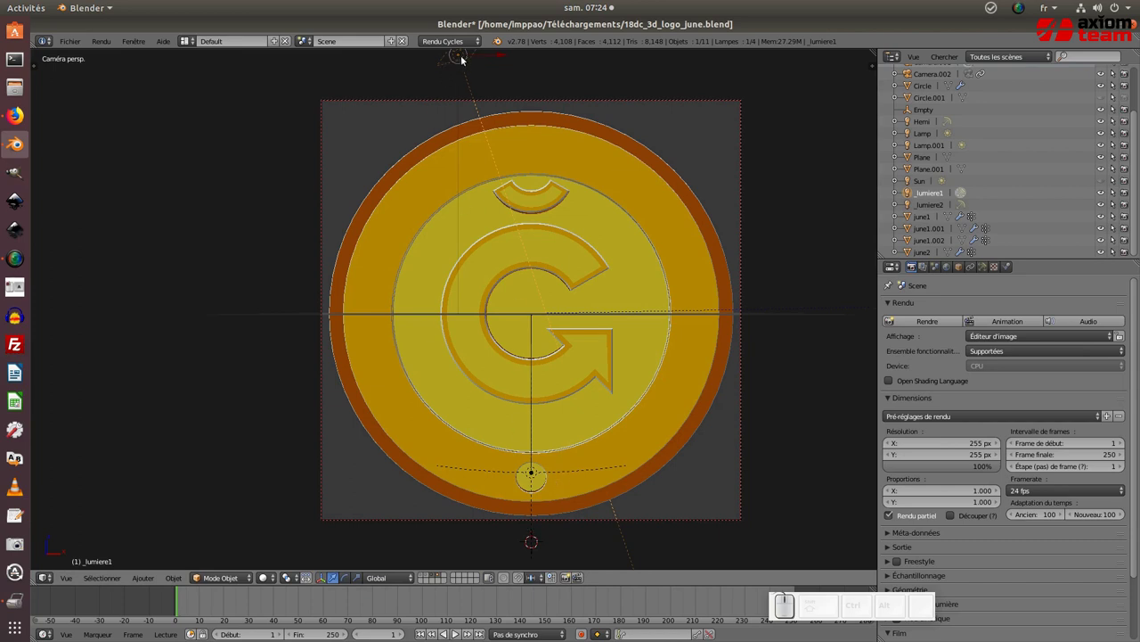
Step: Select the _lumiere1 area lamp and show its Object Data lamp settings
right_click(464, 57)
middle_click(470, 87)
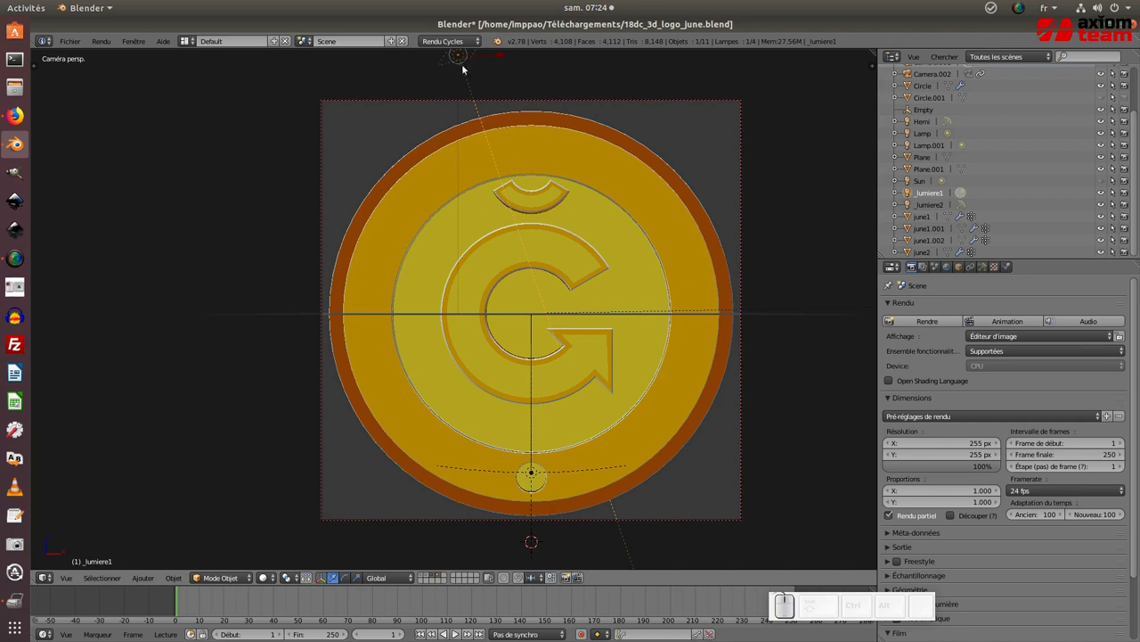
left_click(935, 195)
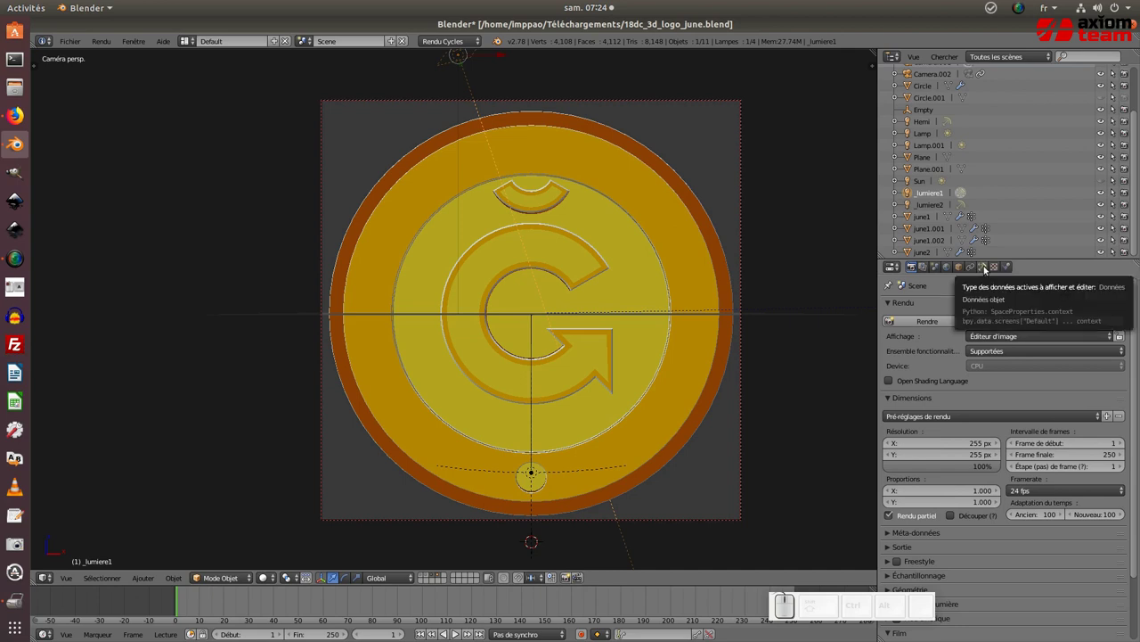
left_click(985, 269)
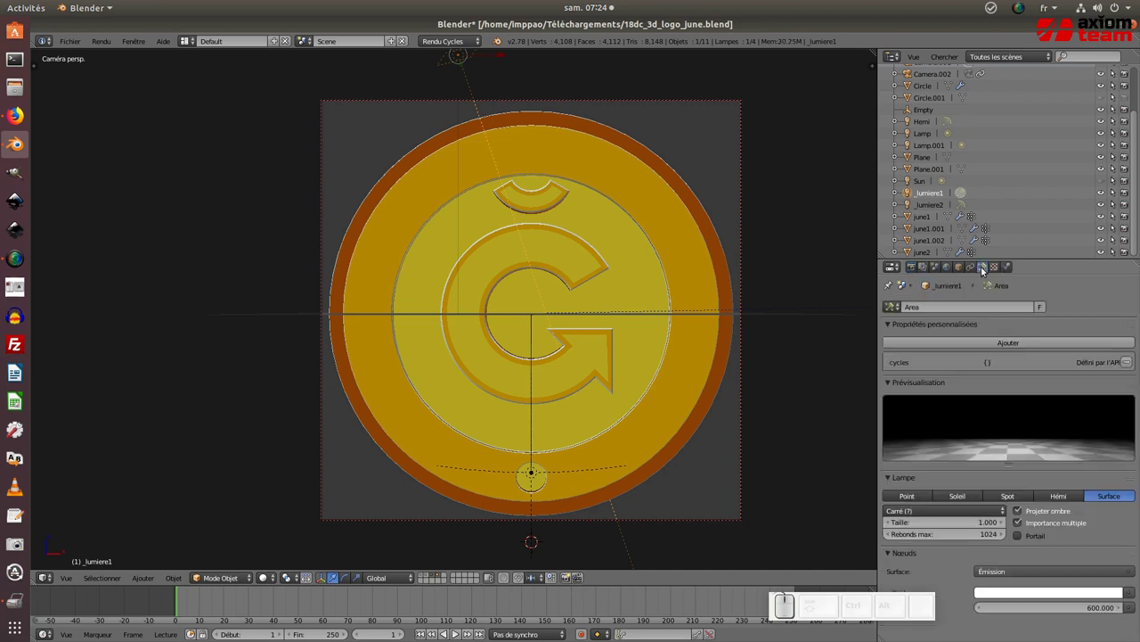
left_click_drag(816, 603, 452, 554)
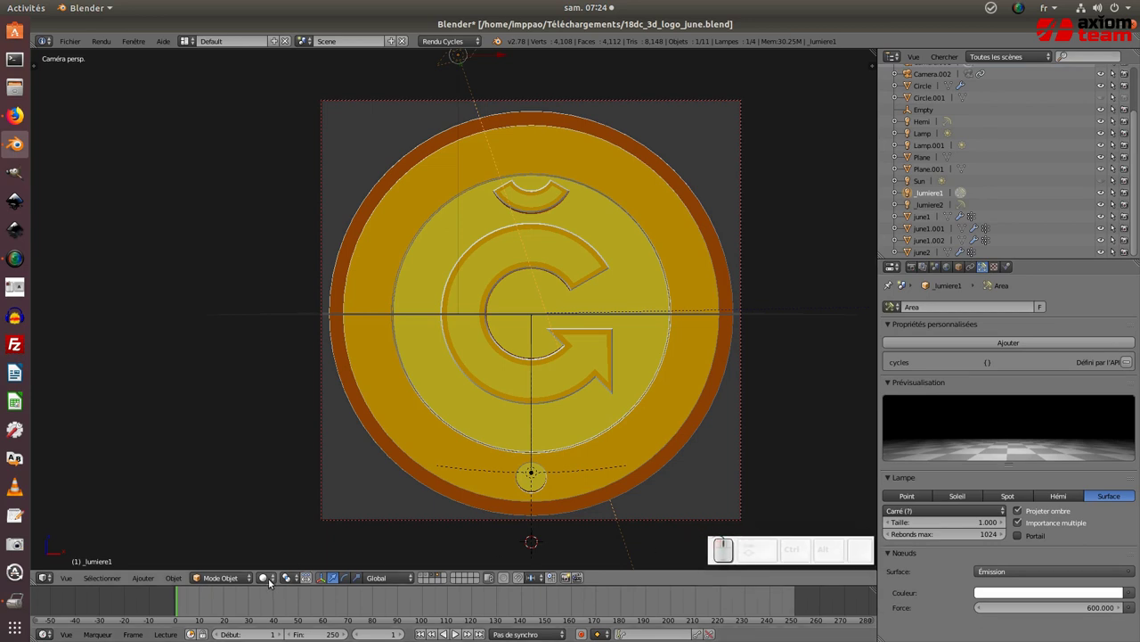
Step: Switch the 3D viewport shading to Rendered for a live Cycles preview of the coin
left_click(270, 581)
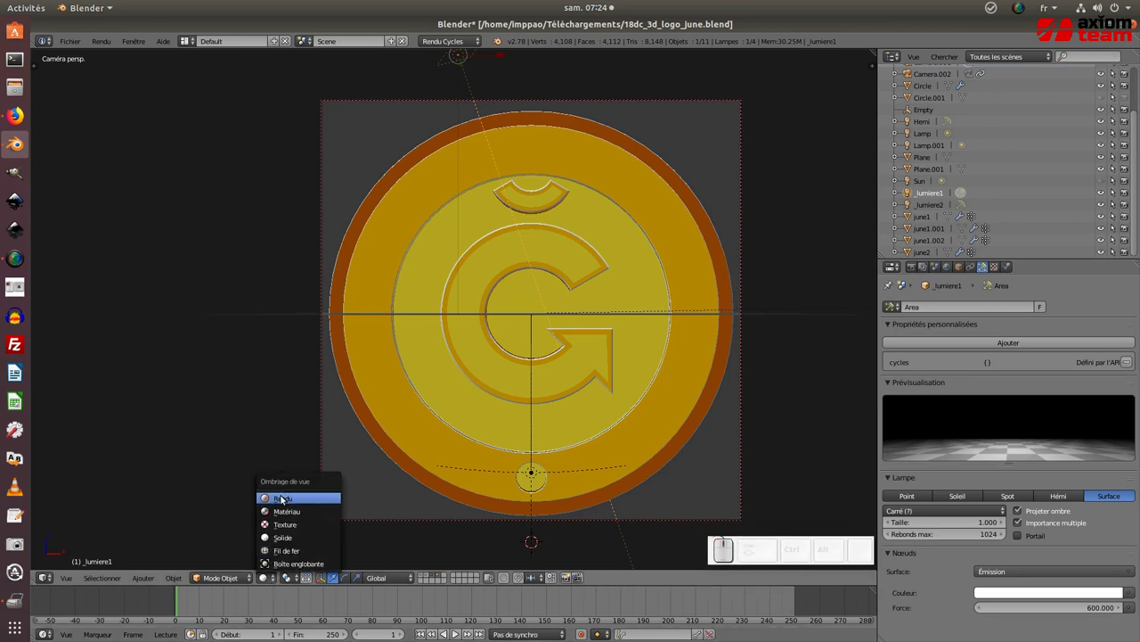
left_click(296, 500)
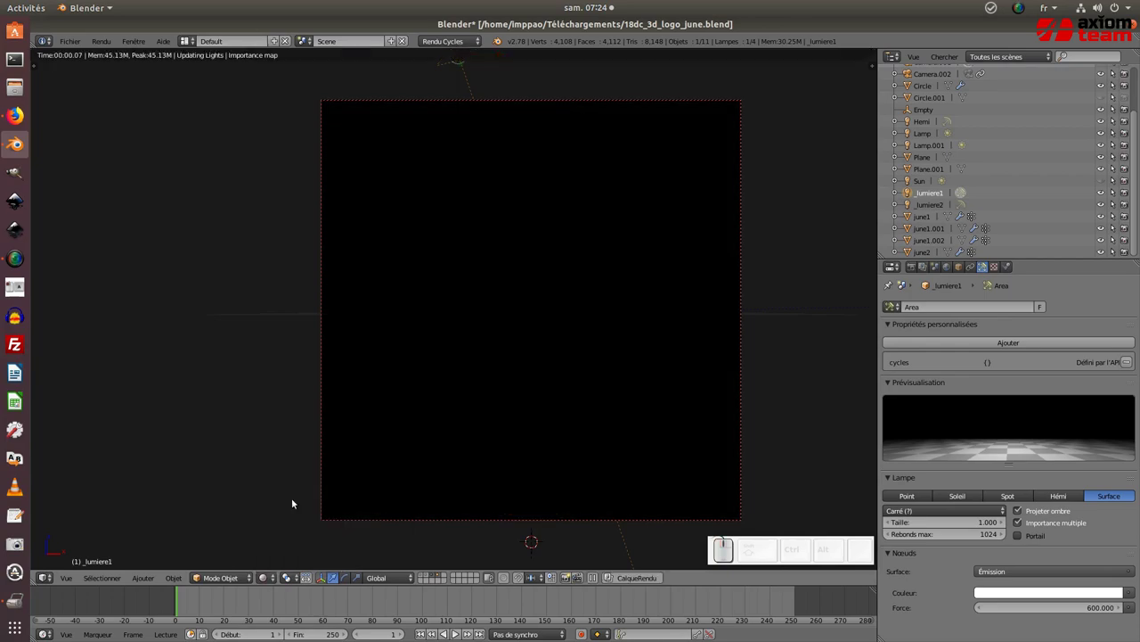
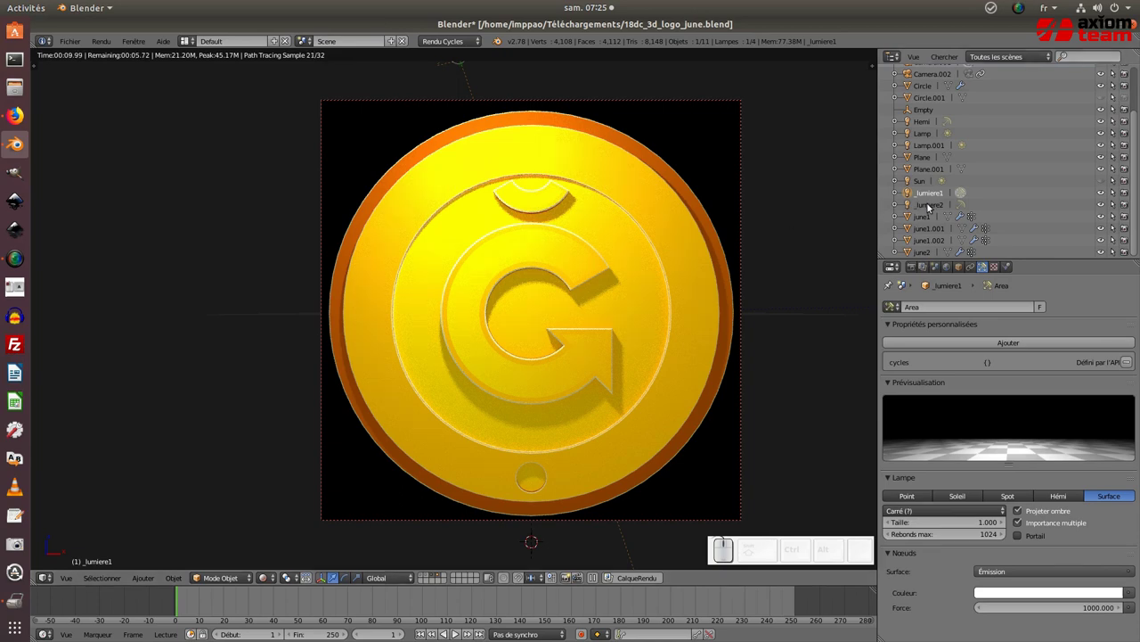
Step: Select the Jumiere2 hemi lamp and lower its strength to 0.600
left_click(932, 206)
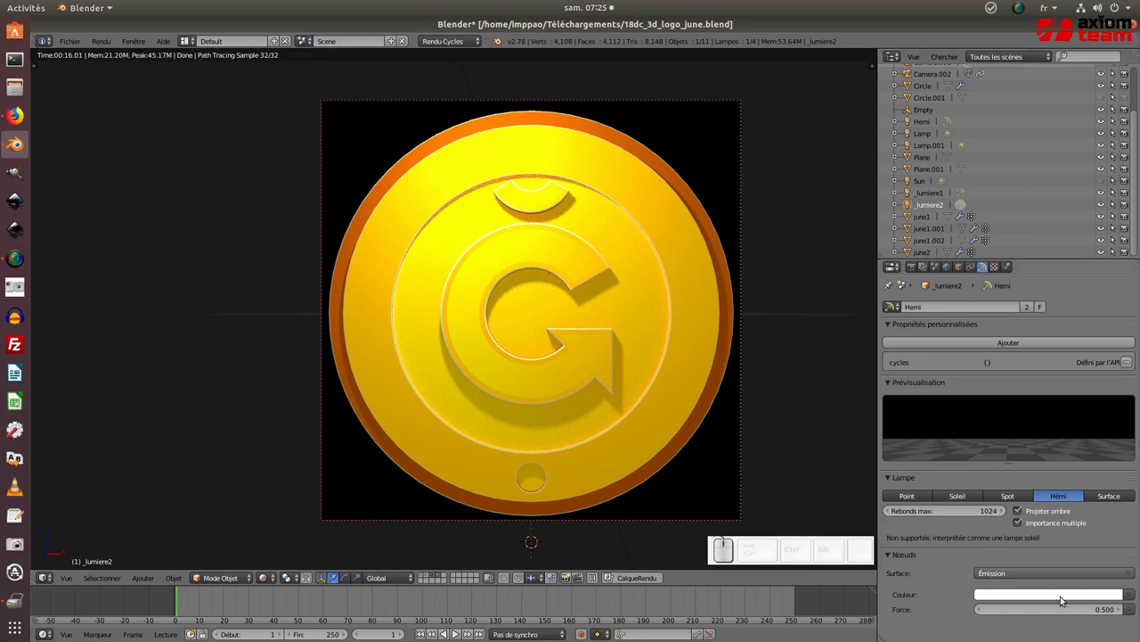
left_click(1092, 605)
key("KP_5")
key("KP_Enter")
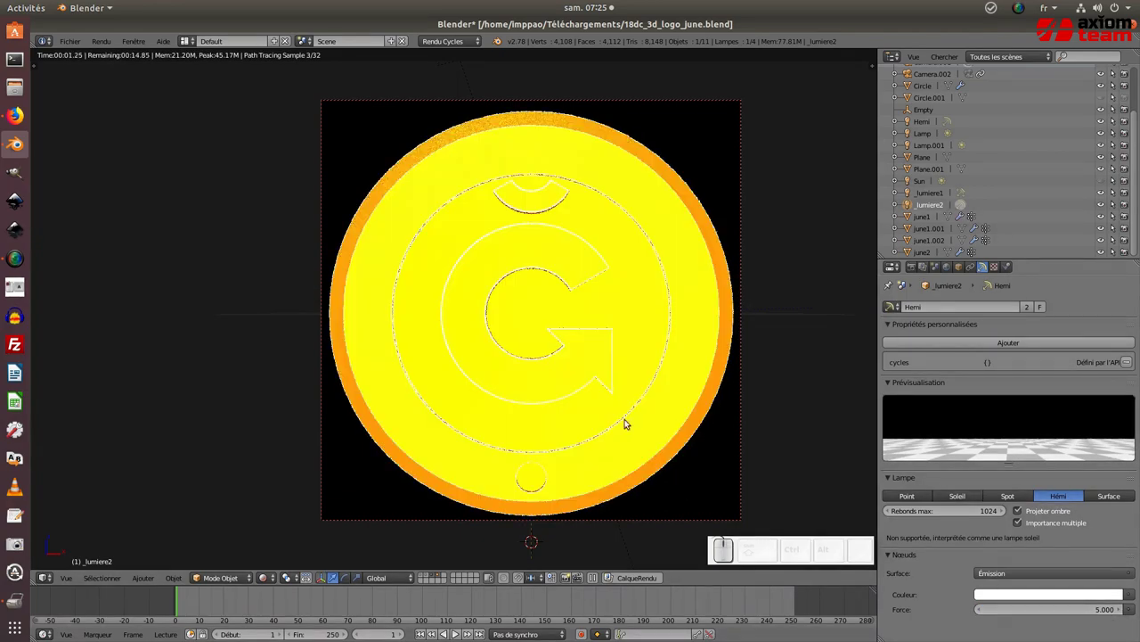
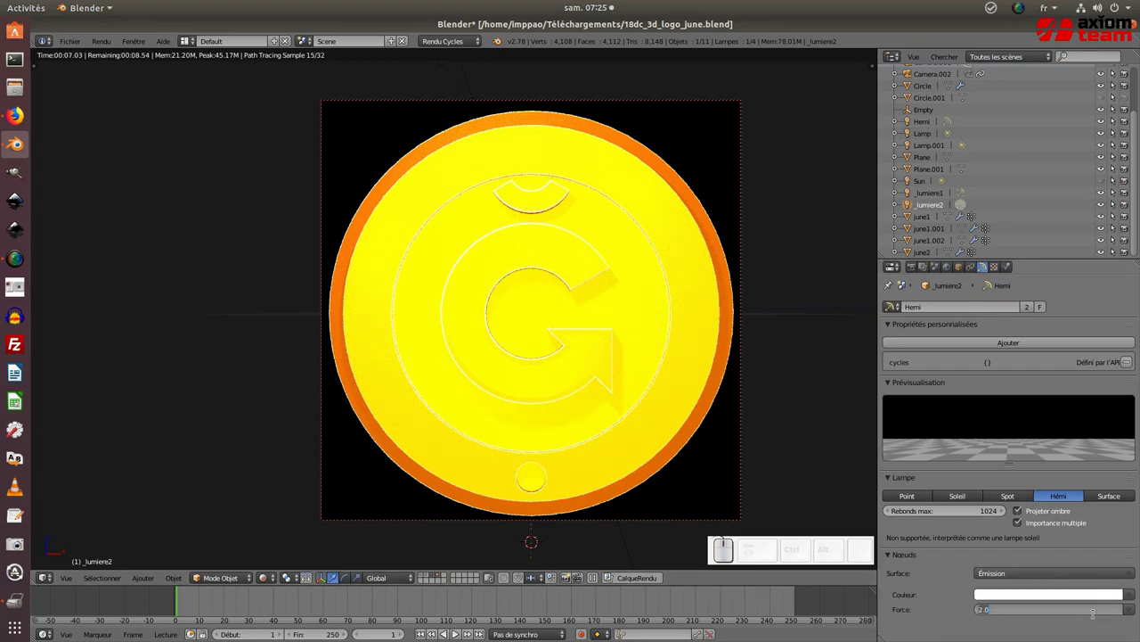
key("KP_0")
key("KP_Decimal")
key("KP_6")
key("KP_Enter")
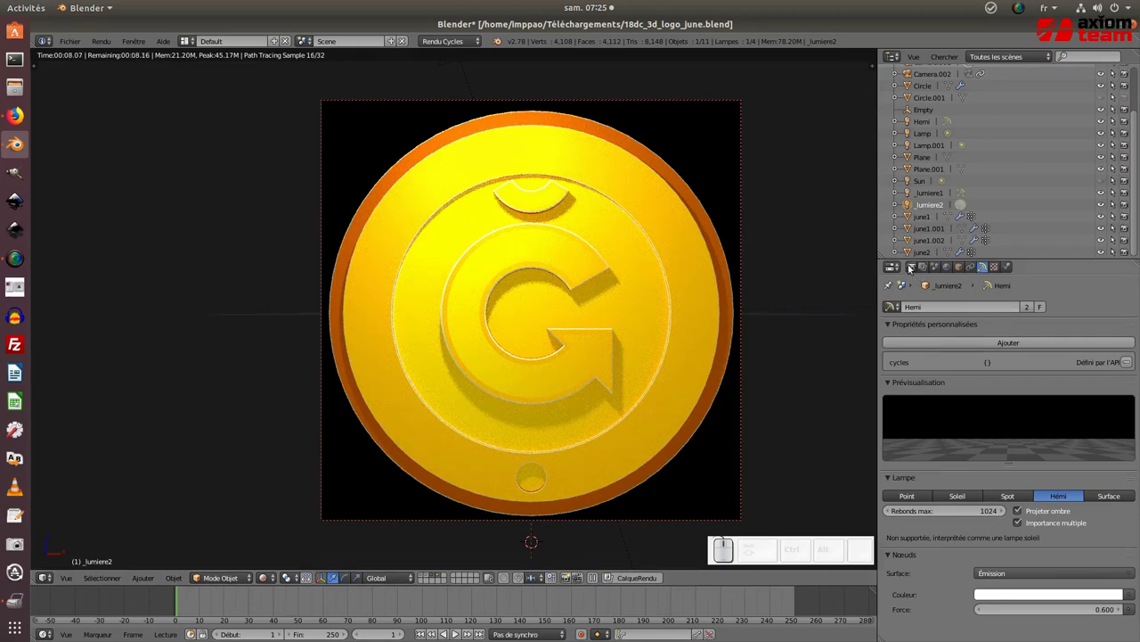
left_click(911, 269)
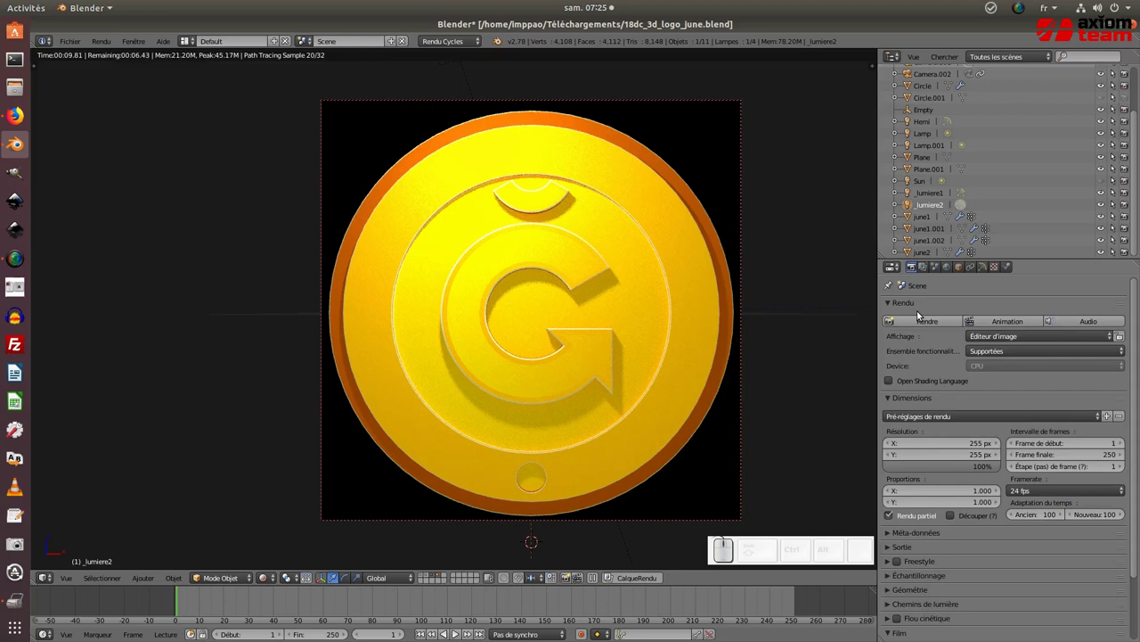
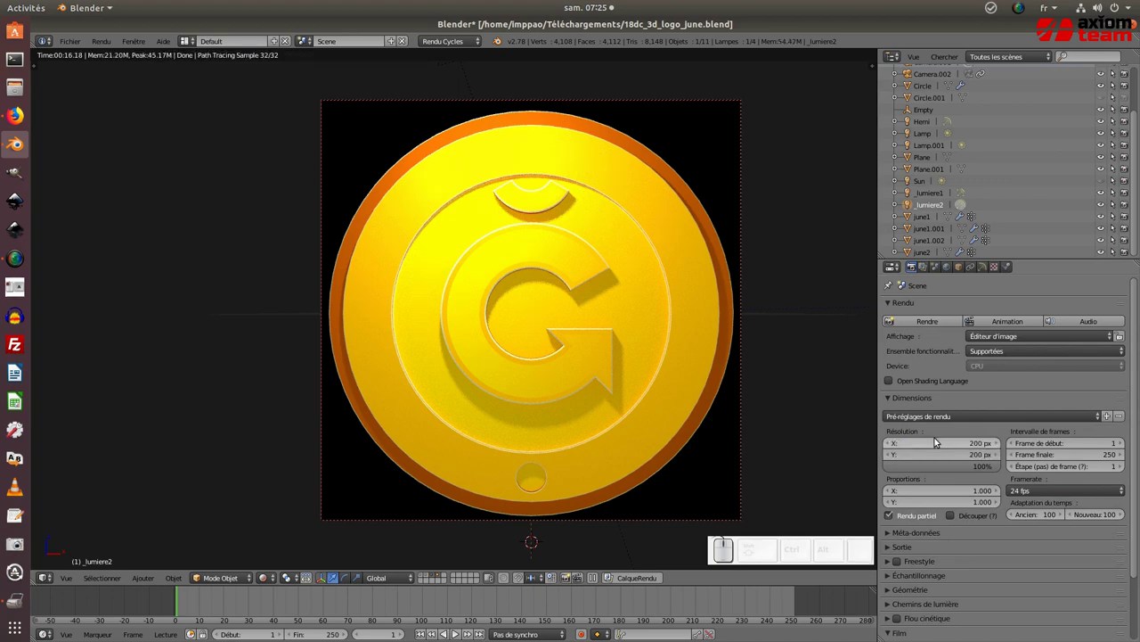
left_click(937, 325)
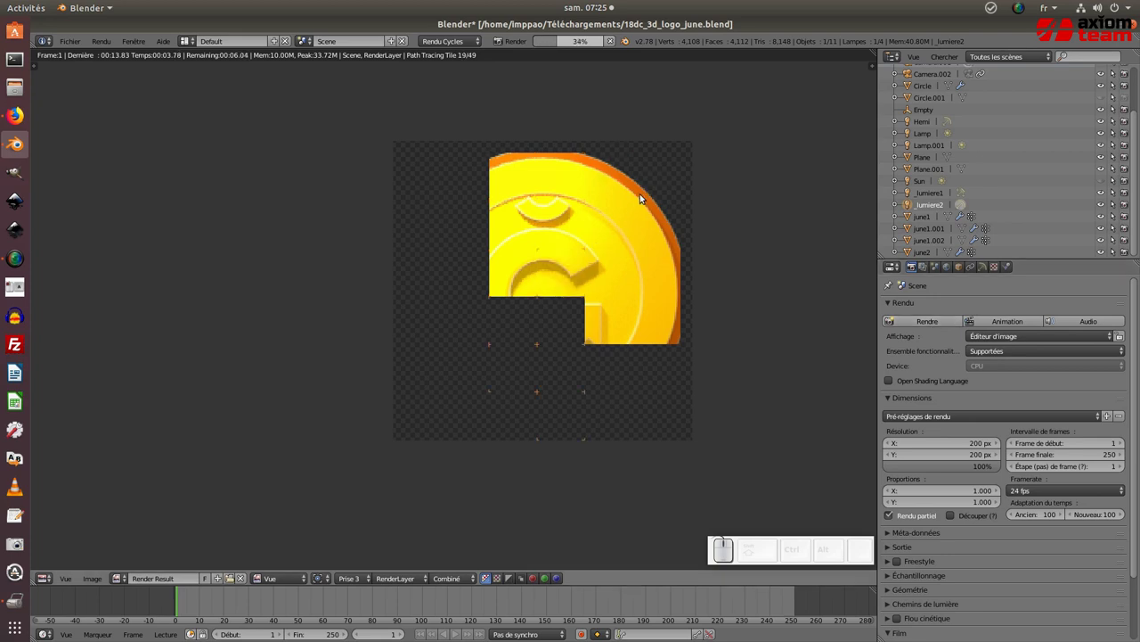
scroll("down", 3)
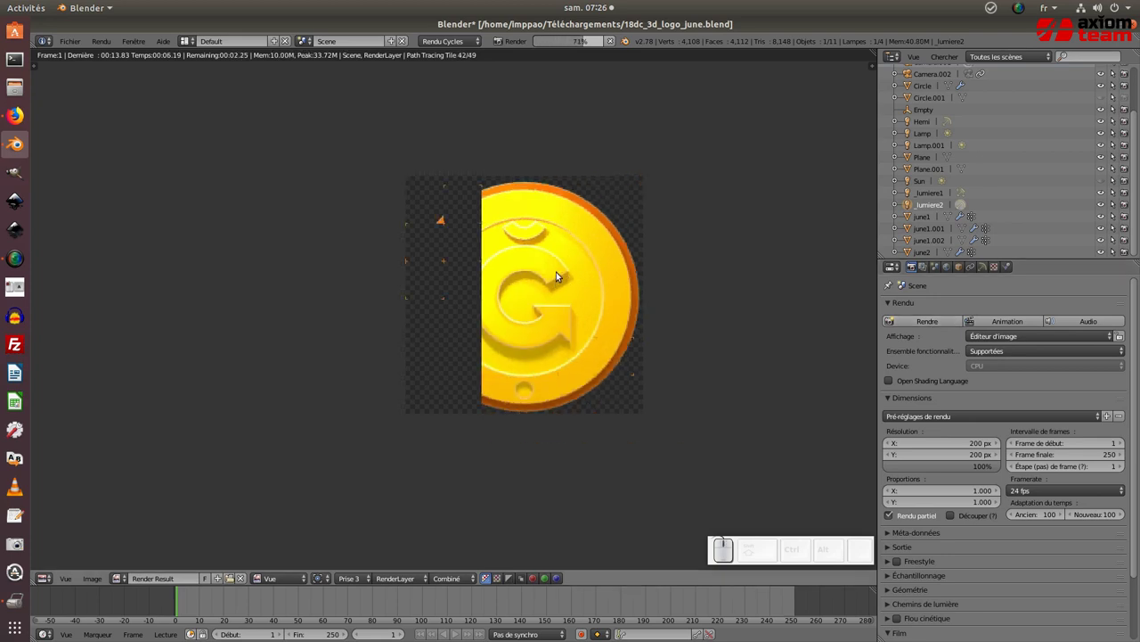
scroll("down", 3)
scroll("down", 3)
scroll("down", 3)
scroll("down", 3)
scroll("up", 3)
scroll("down", 3)
scroll("up", 3)
scroll("down", 3)
scroll("up", 3)
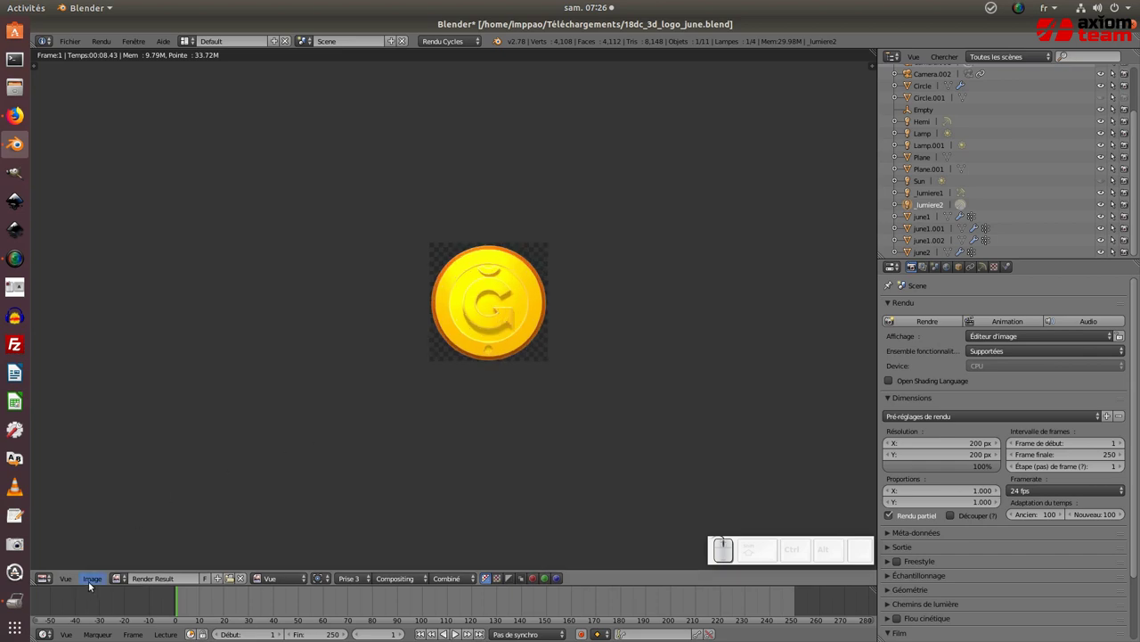
left_click(97, 581)
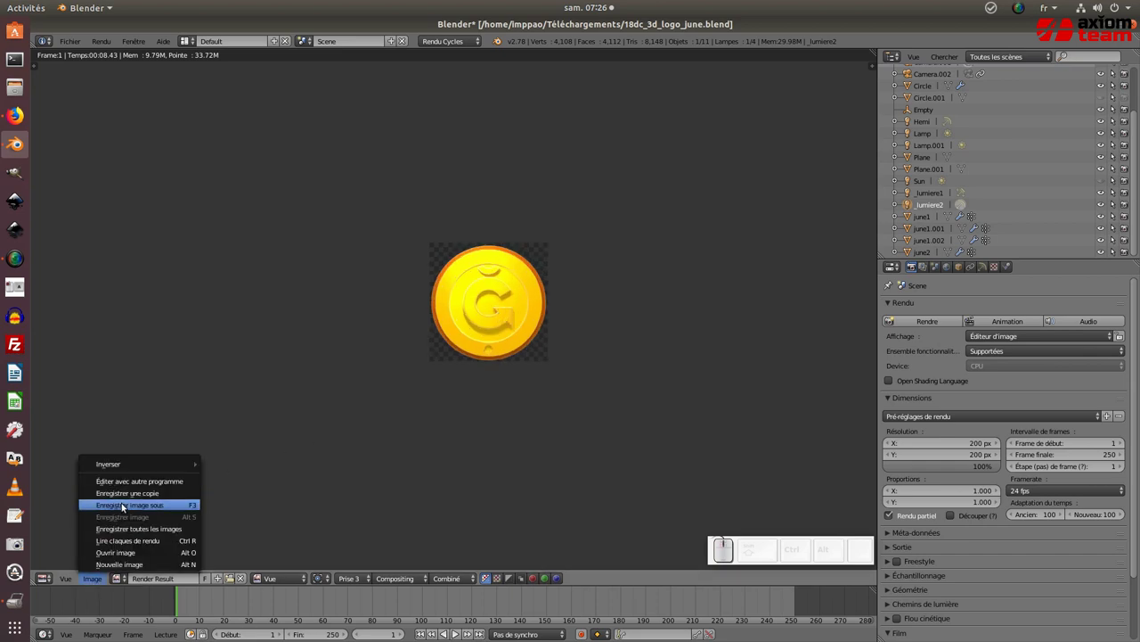
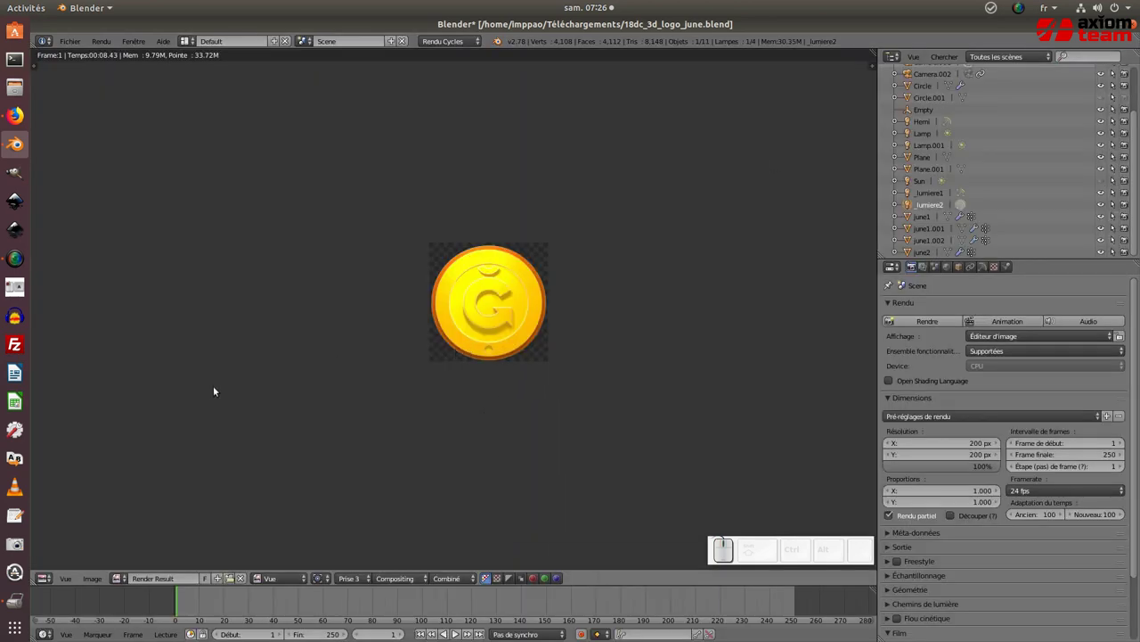
Step: Turn the area into a Node Editor showing the compositing tree with Use Nodes enabled
left_click(47, 580)
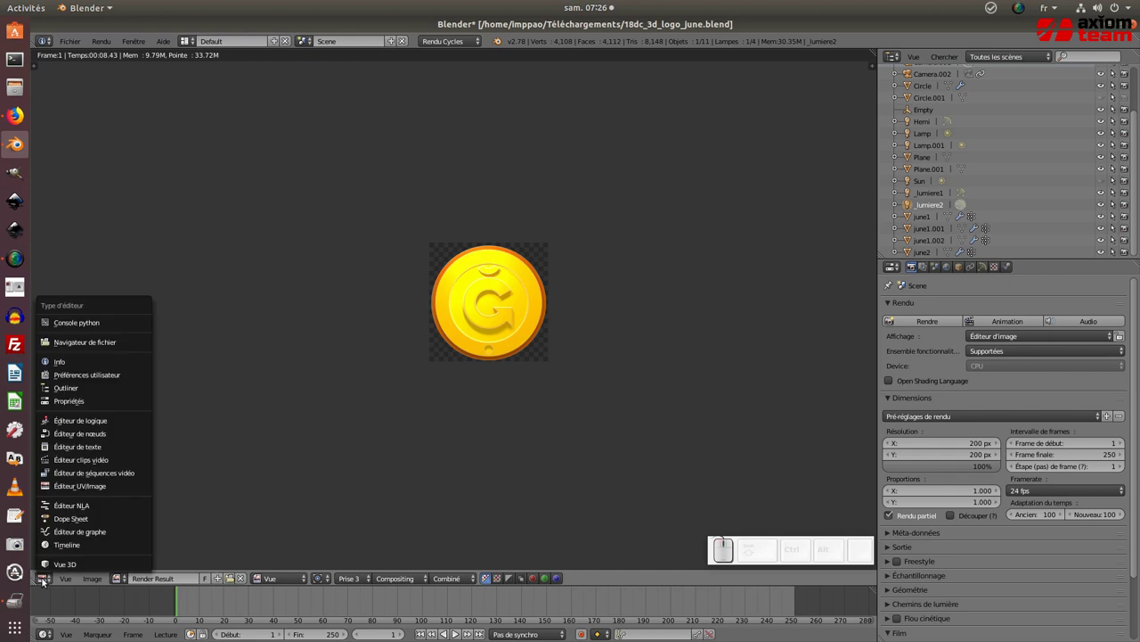
left_click(75, 437)
left_click(237, 258)
left_click(603, 267)
Step: Bring up the Add menu's Color node list to insert a new compositing node
scroll("up", 3)
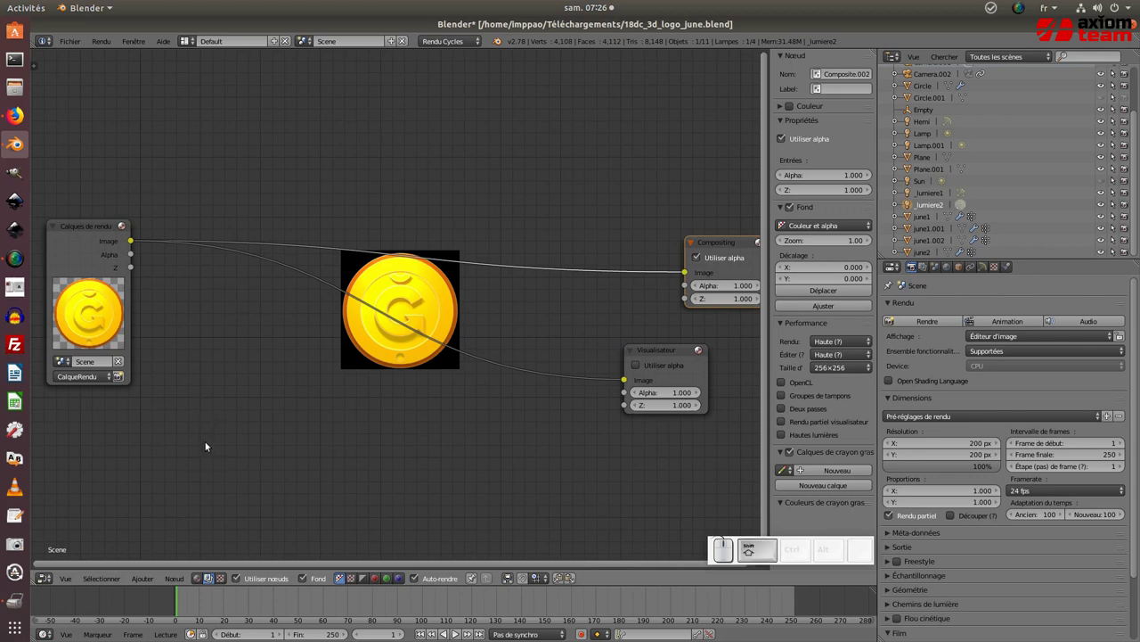
key("shift+a")
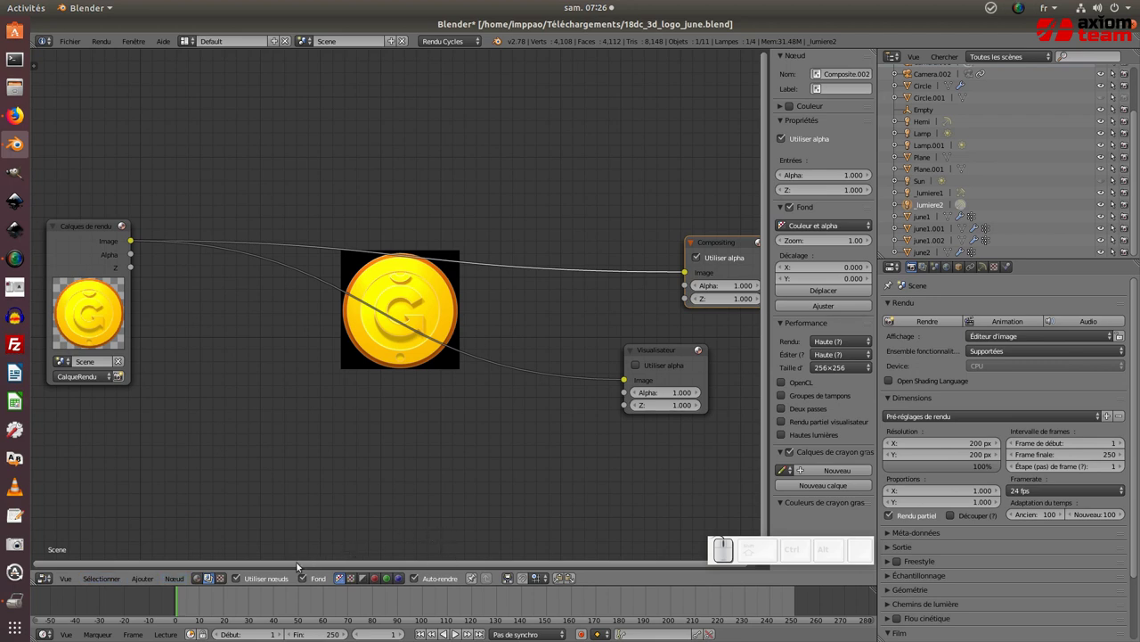
left_click(139, 577)
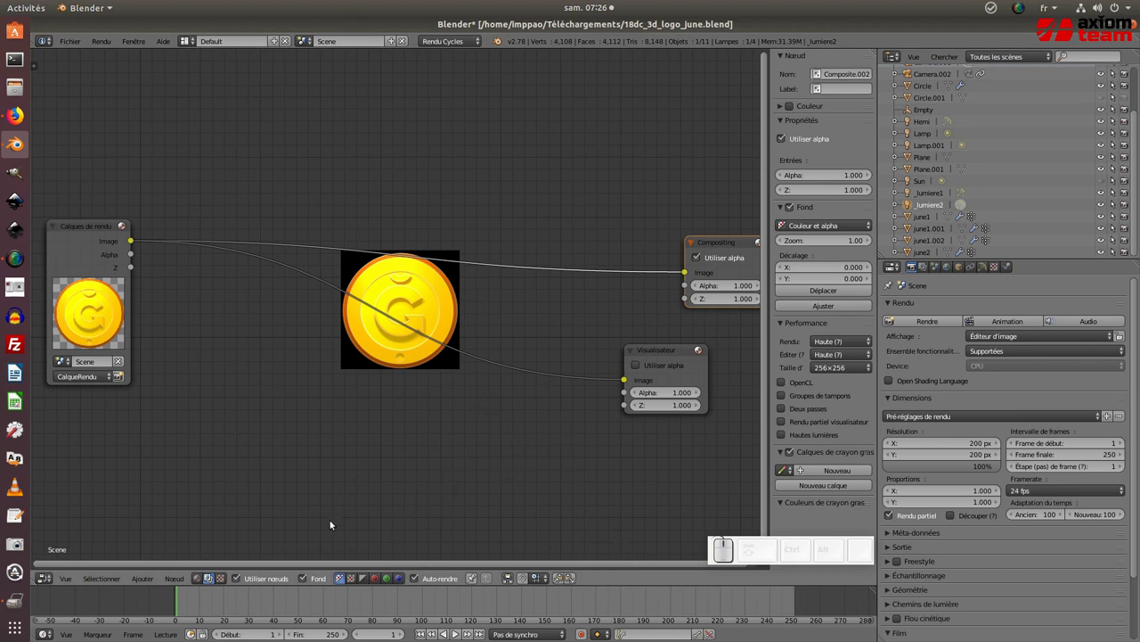
left_click(182, 582)
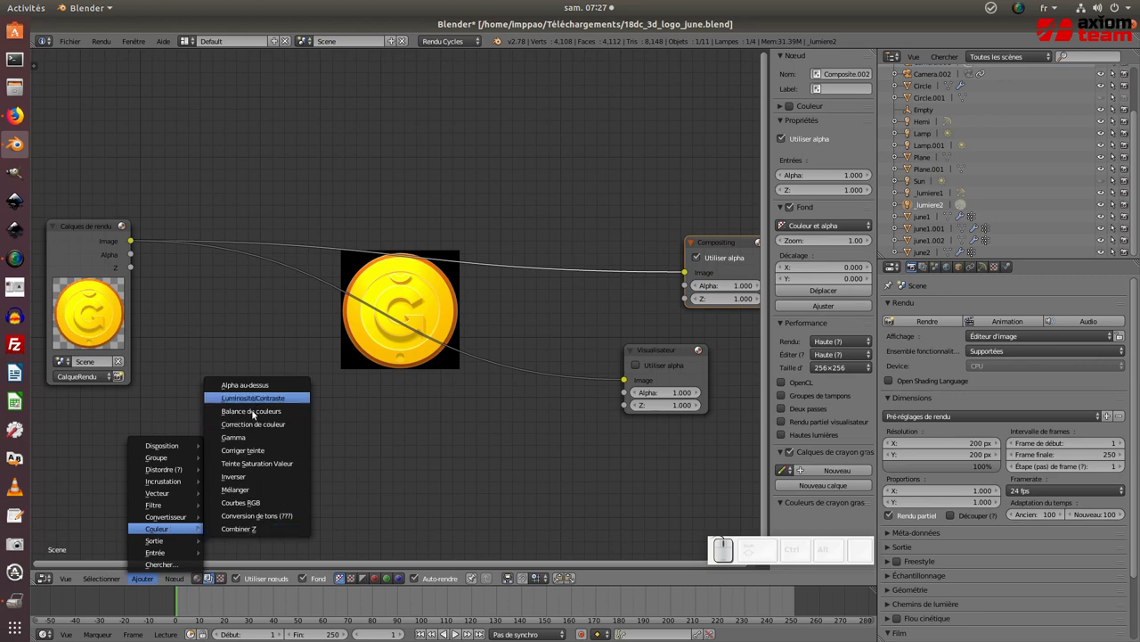
Step: Add a Luminosité/Contraste node between the Render Layers image and the Viewer
left_click(259, 405)
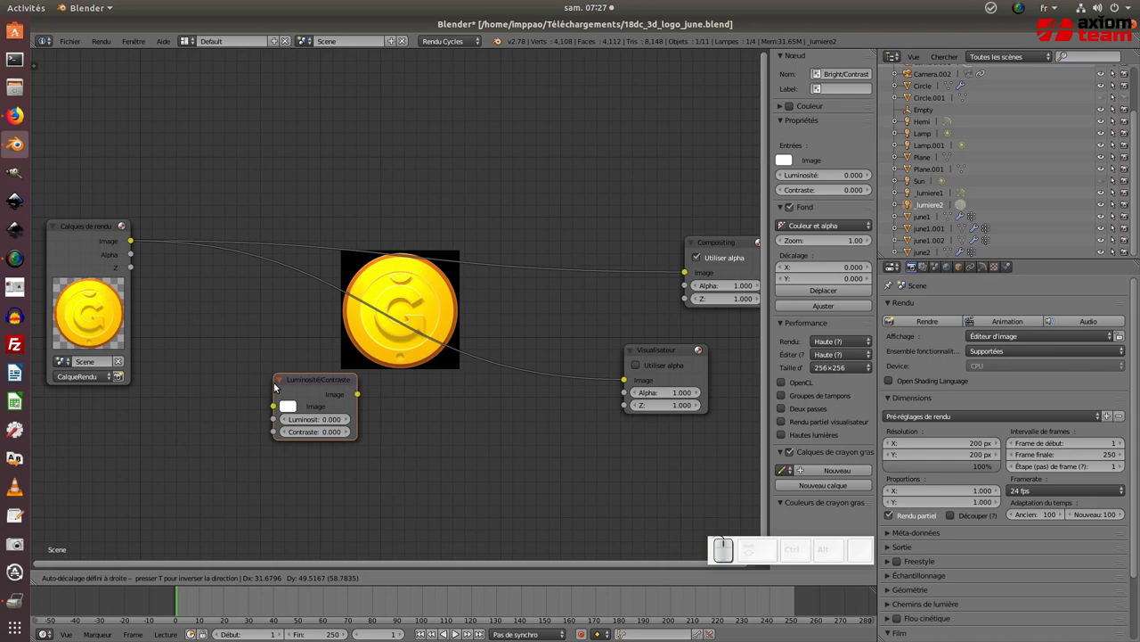
left_click(342, 410)
left_click_drag(392, 413, 378, 406)
left_click_drag(378, 407, 233, 289)
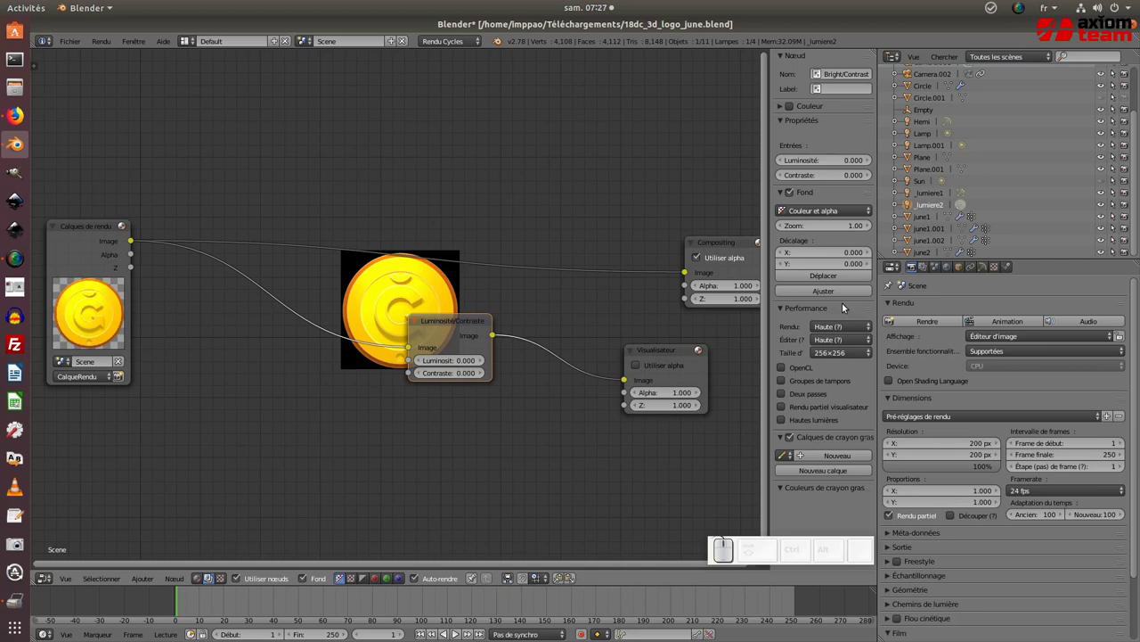
left_click_drag(476, 355, 479, 370)
Step: Set its brightness to 5 and route its output into the Composite node as well
scroll("up", 3)
left_click(479, 370)
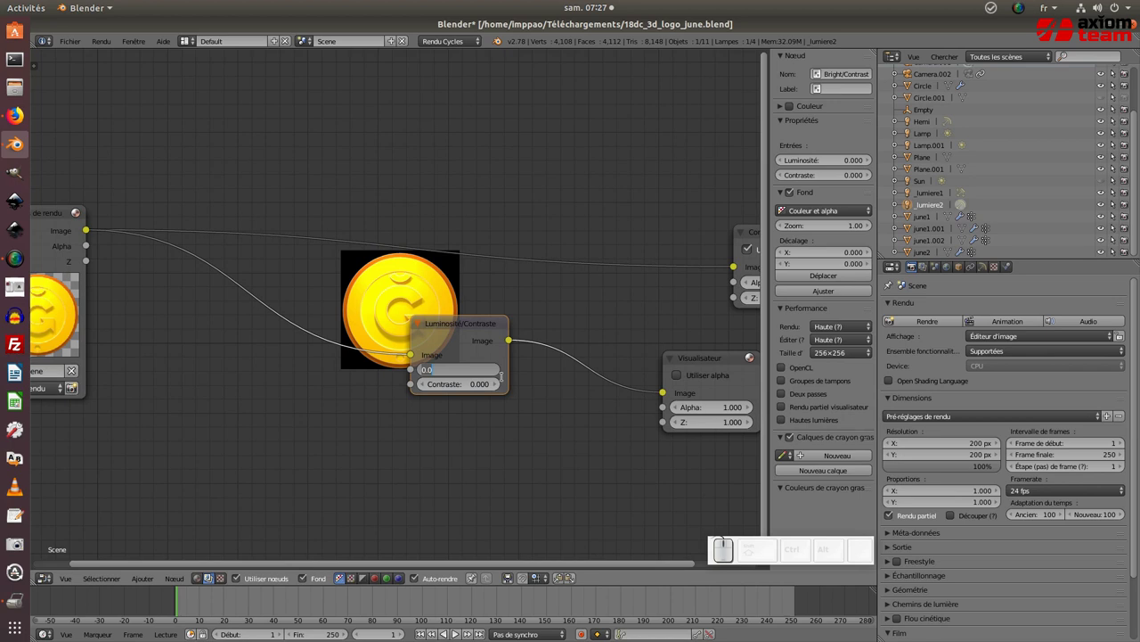
key("KP_5")
key("KP_Enter")
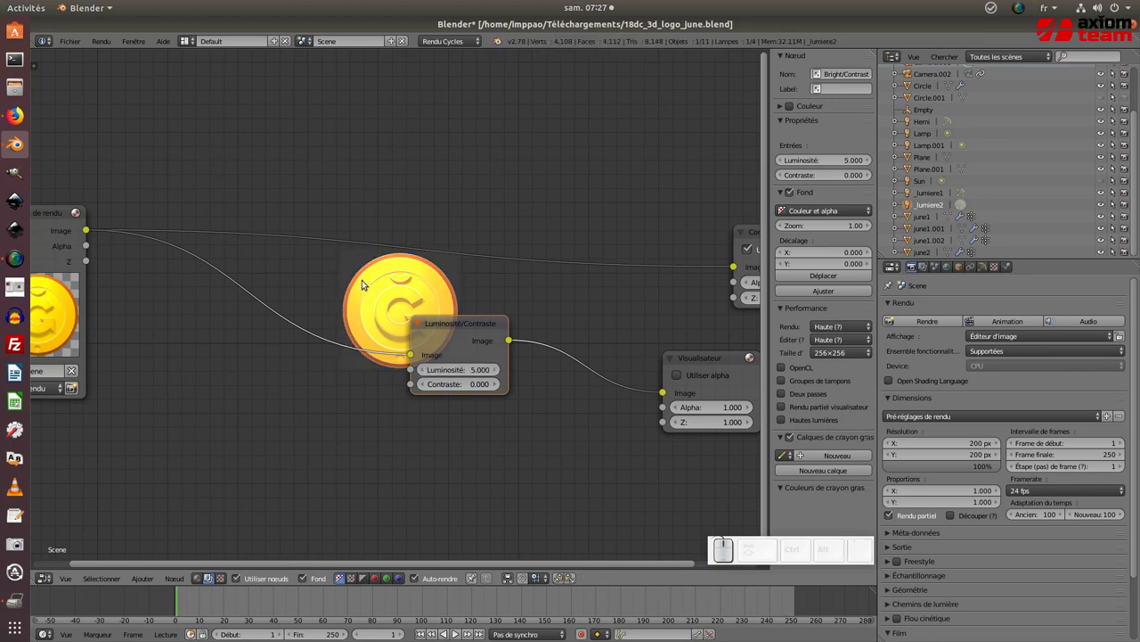
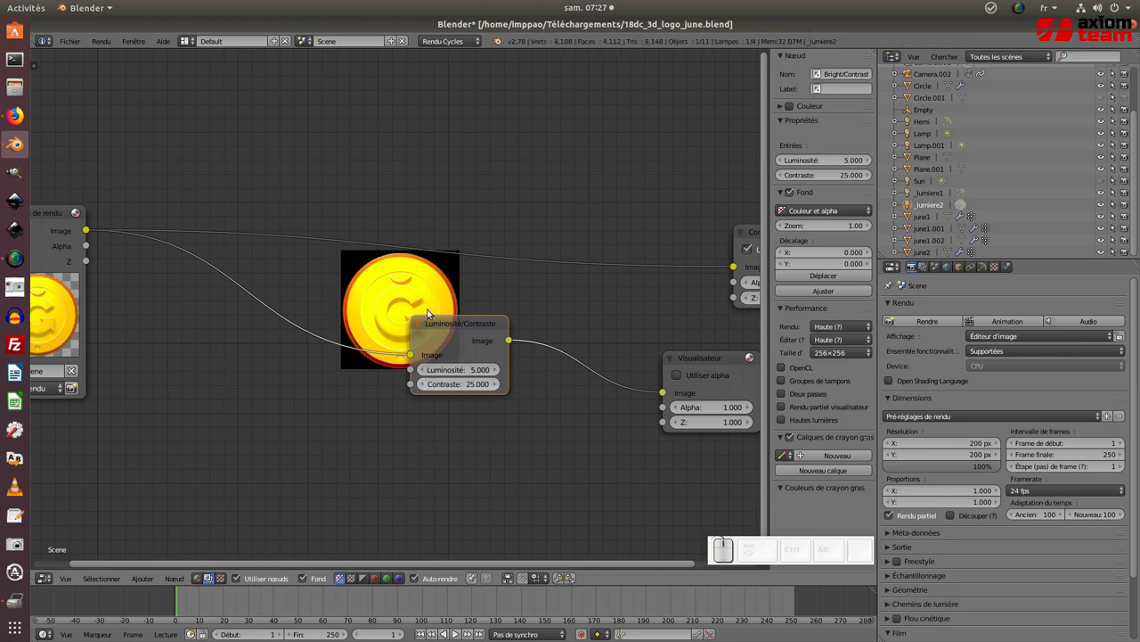
scroll("up", 3)
scroll("down", 3)
middle_click(579, 346)
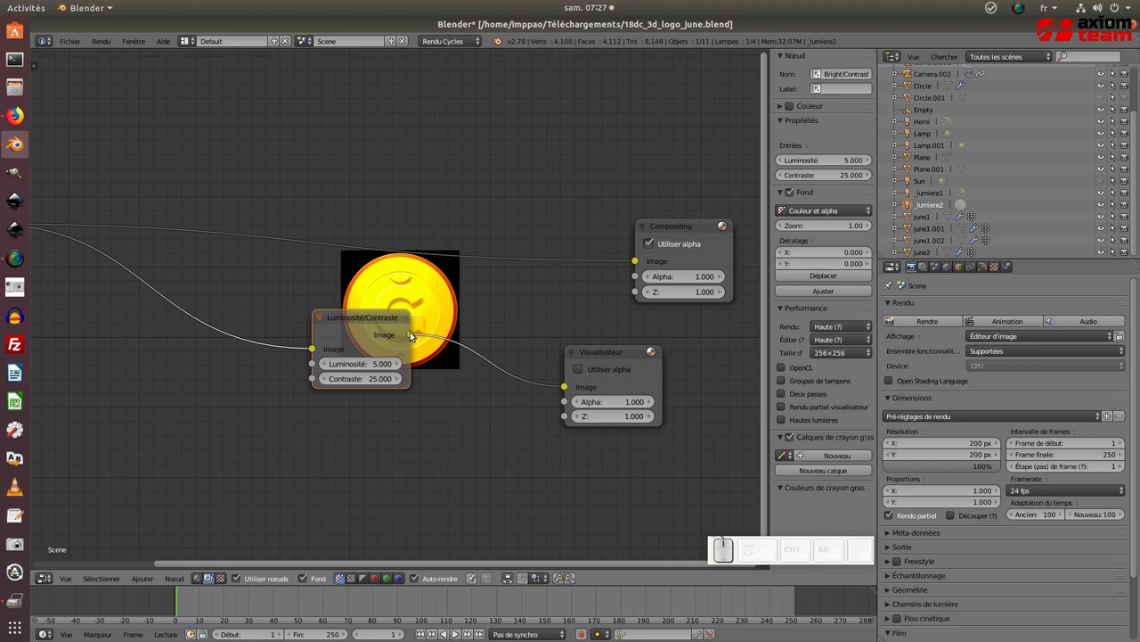
left_click_drag(411, 334, 683, 226)
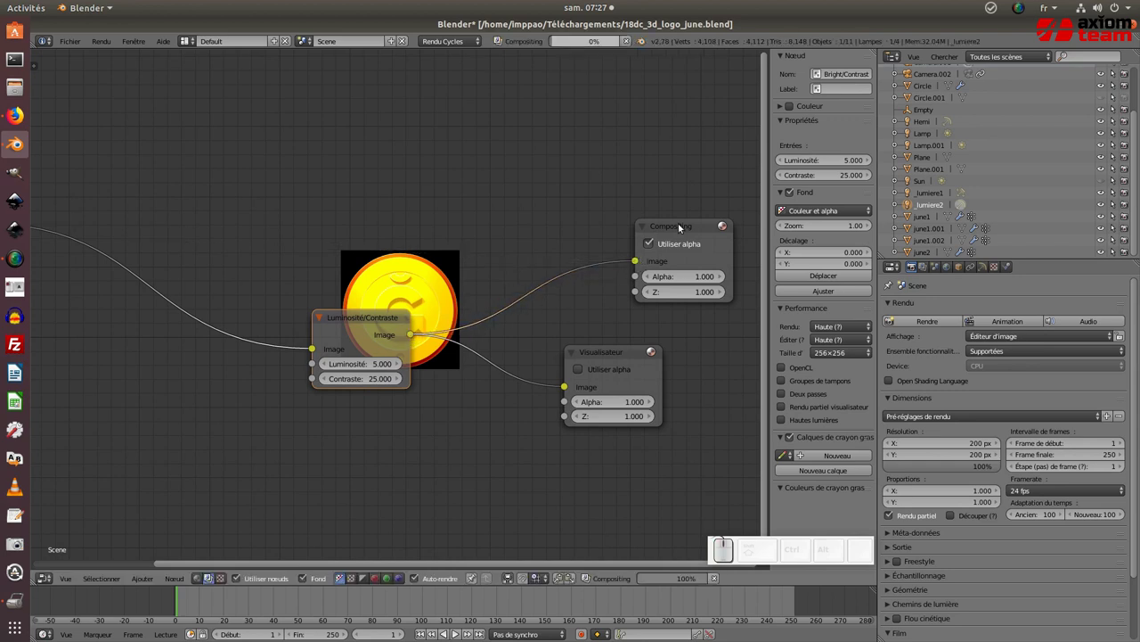
left_click(682, 227)
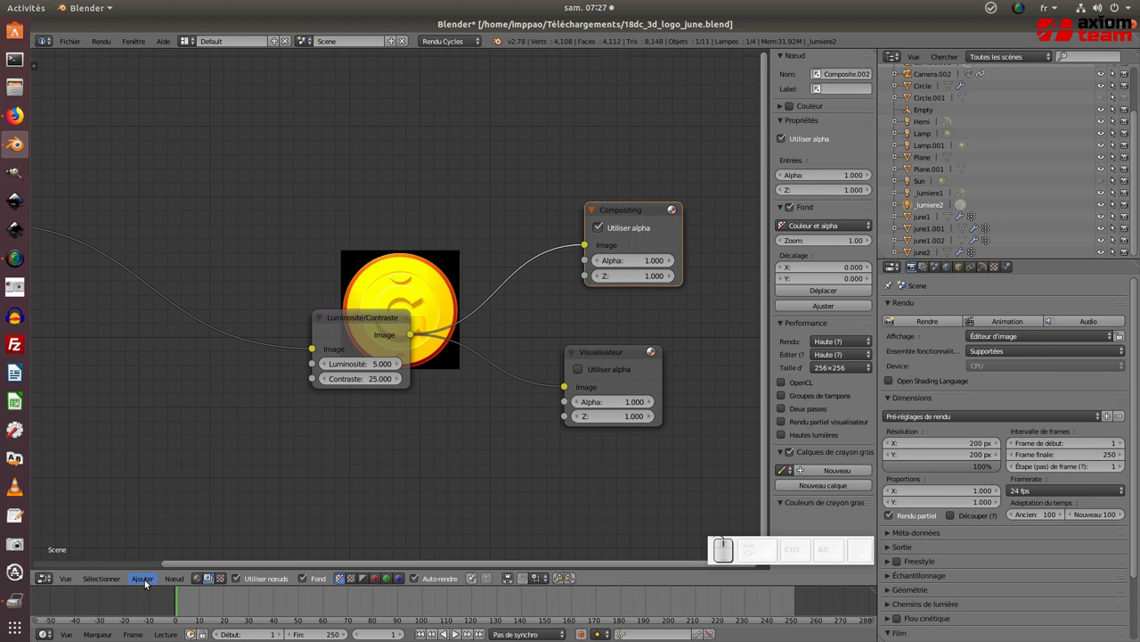
Step: Add a Balance de couleurs node after Bright/Contrast and tint its gain toward pink
left_click(141, 578)
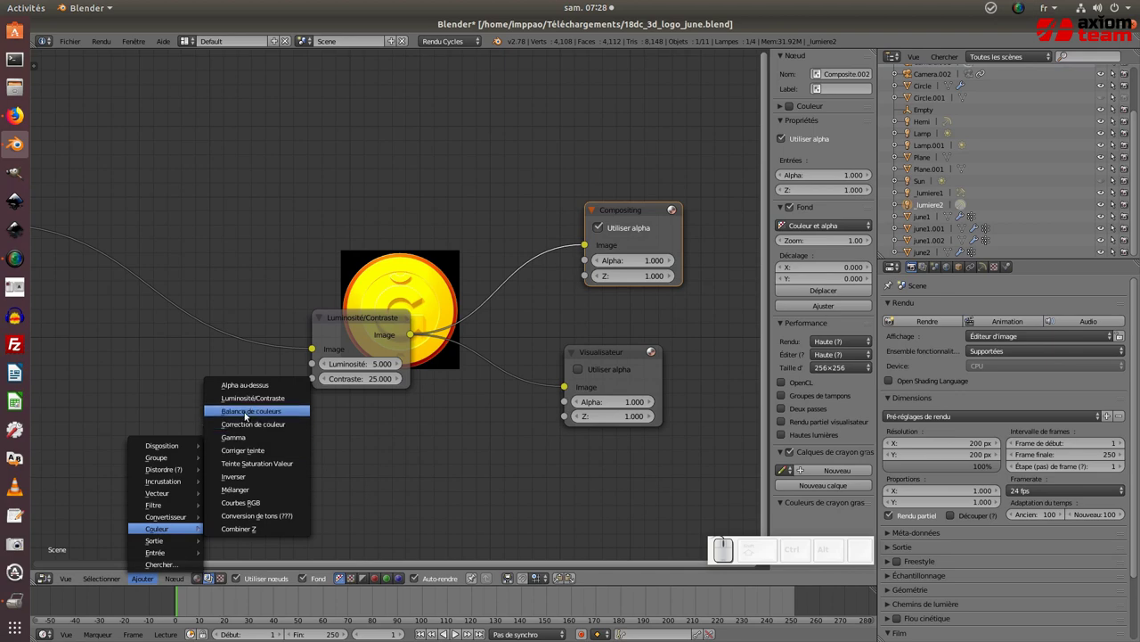
left_click(245, 415)
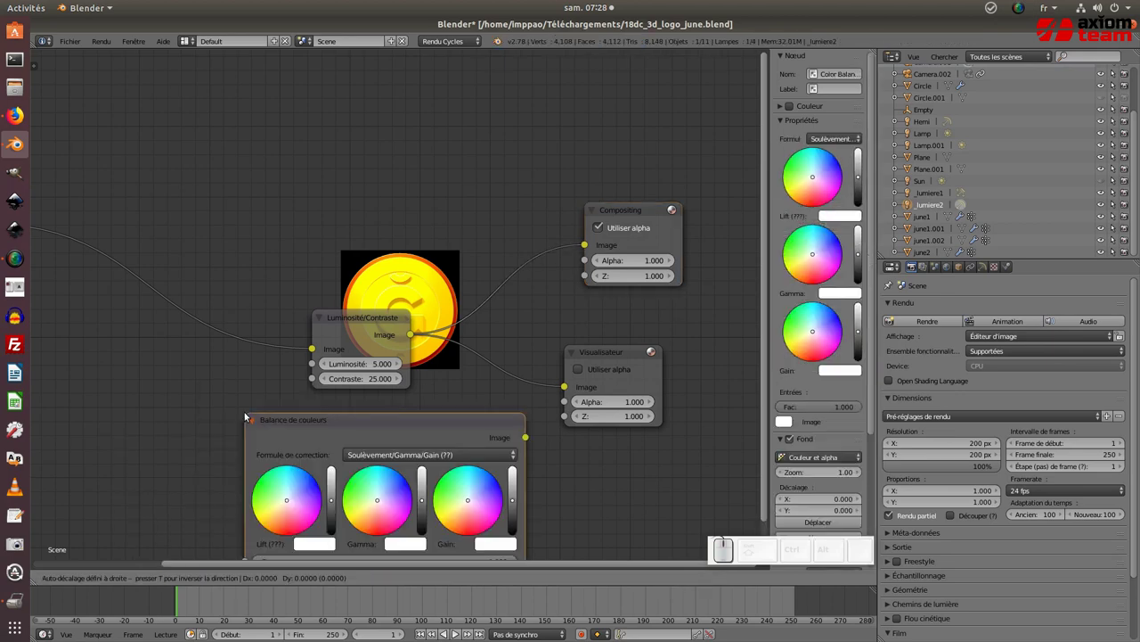
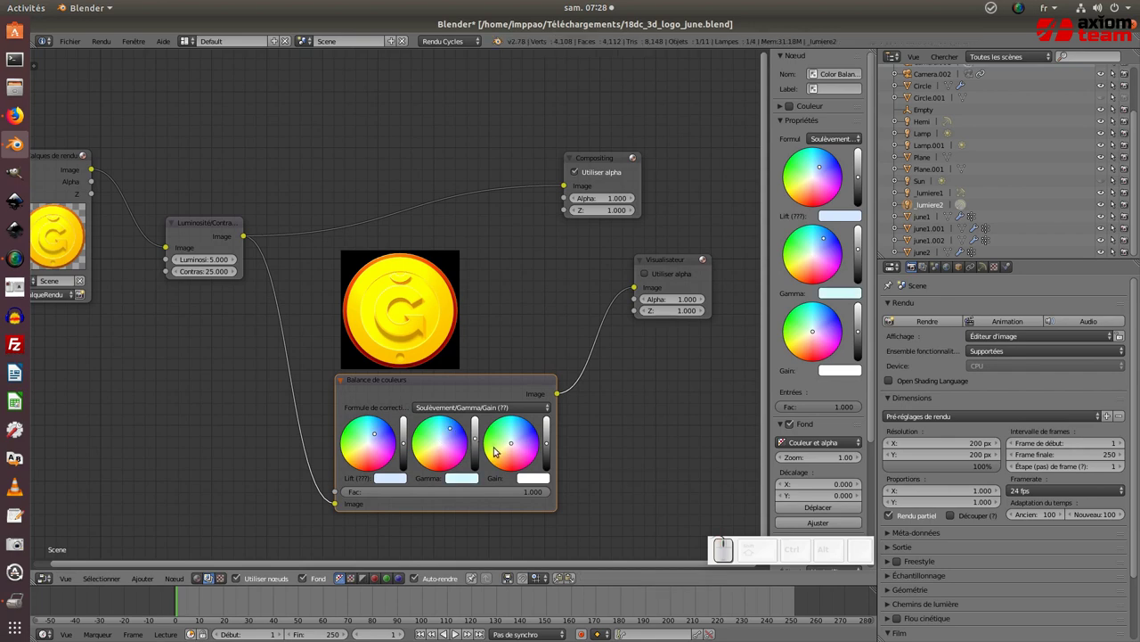
left_click(519, 463)
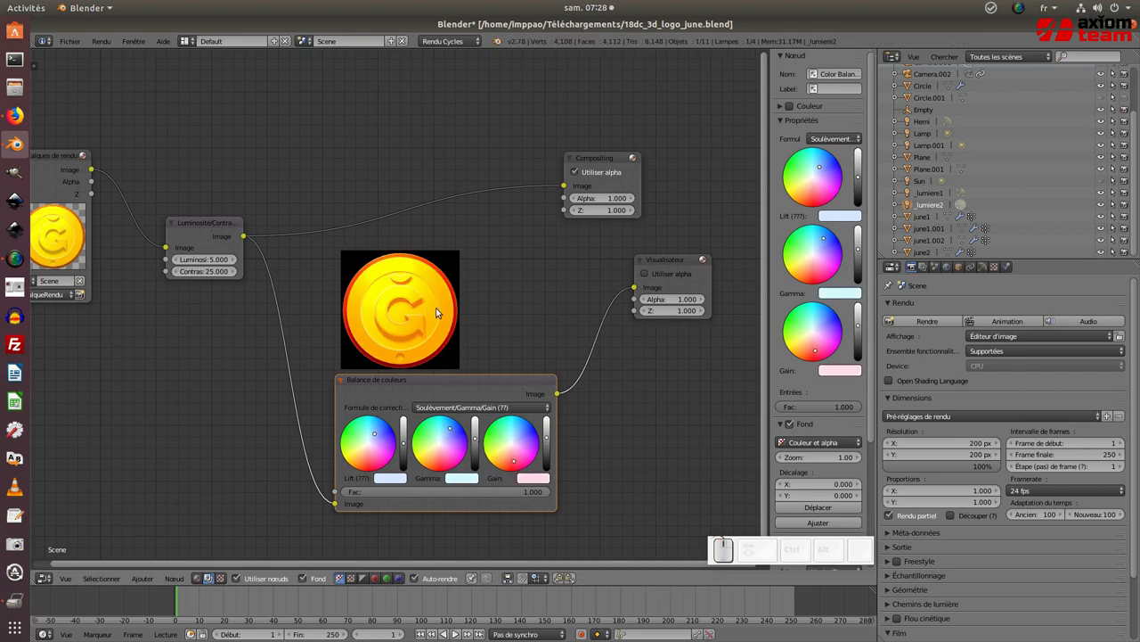
Step: Move the Composite node right and feed it the color-balanced image
left_click(668, 263)
left_click_drag(561, 396, 600, 166)
left_click_drag(608, 162, 492, 273)
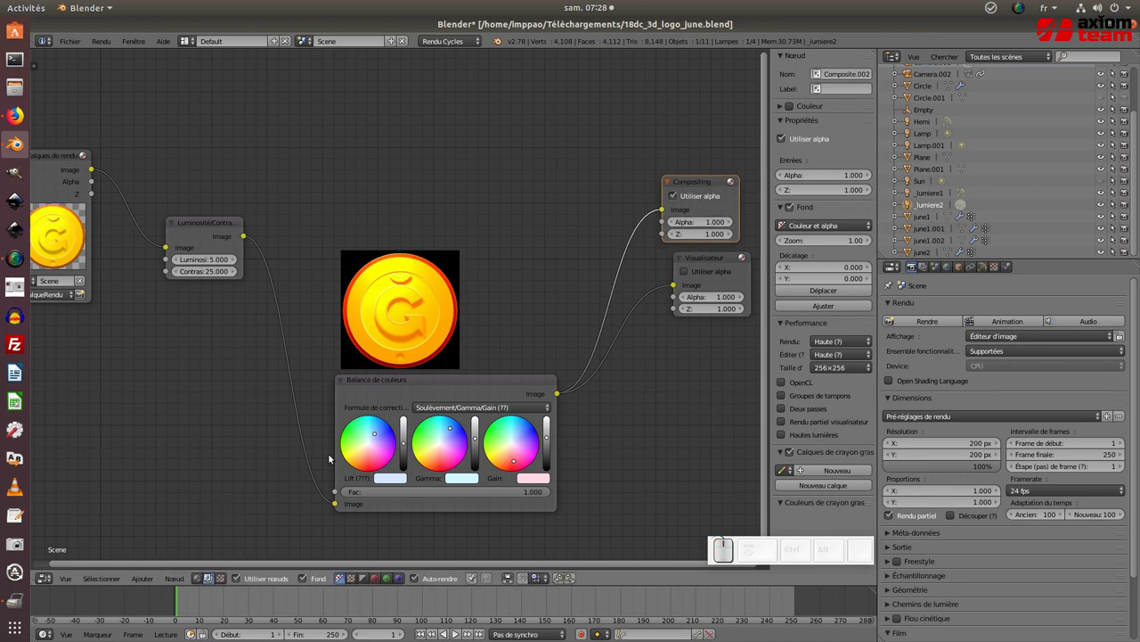
left_click_drag(410, 384, 365, 389)
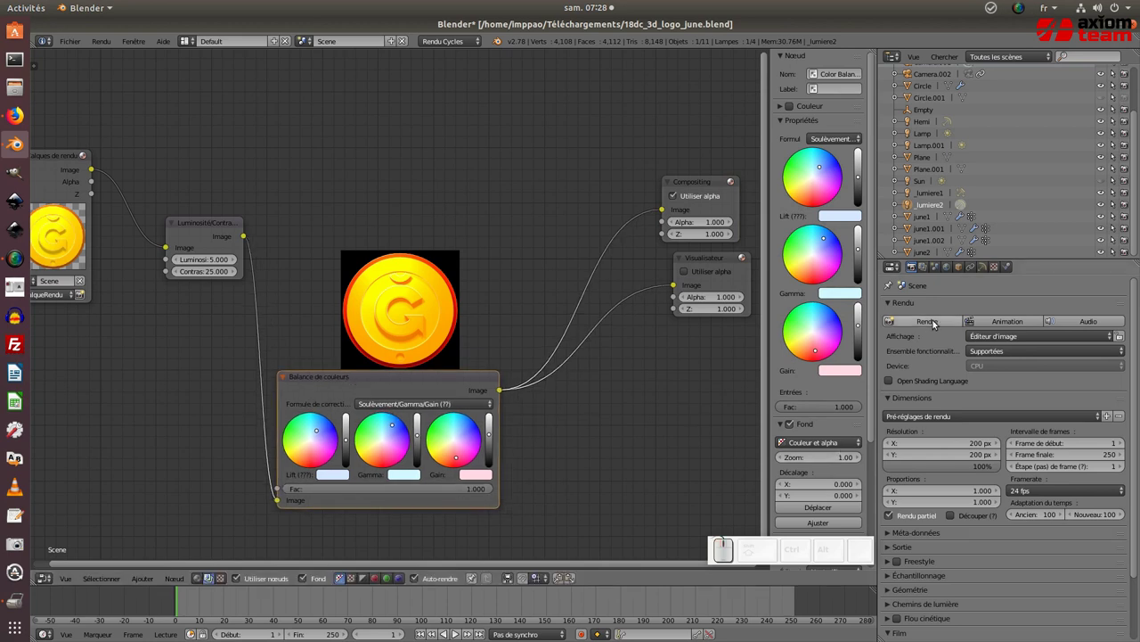
Step: Render the composited coin with F12 and start Image > Save As Image
left_click(933, 323)
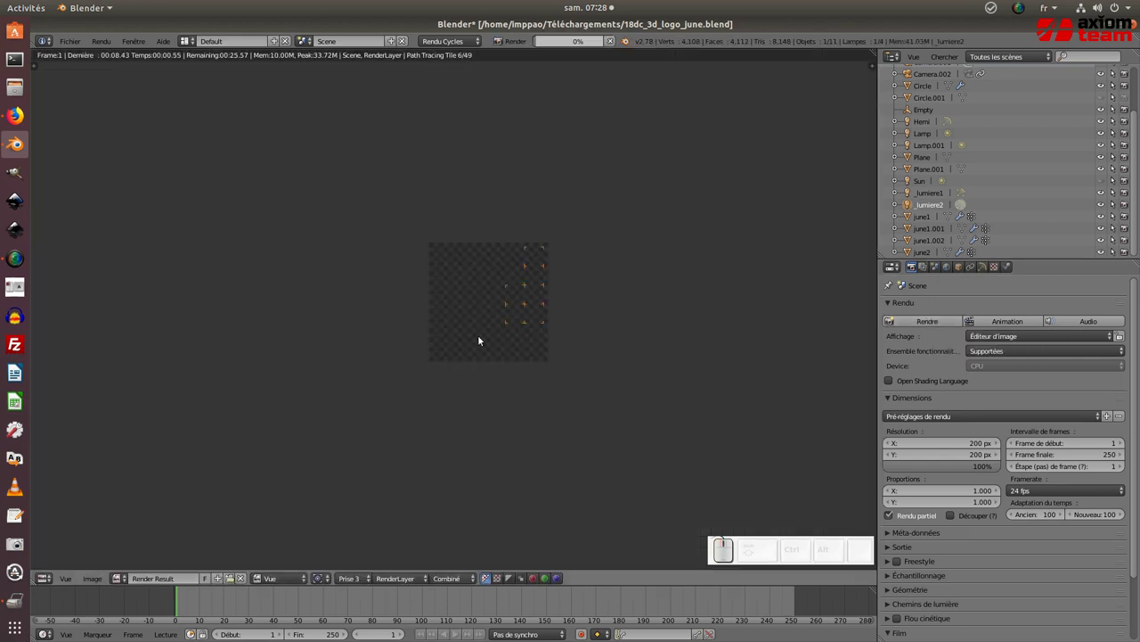
scroll("up", 3)
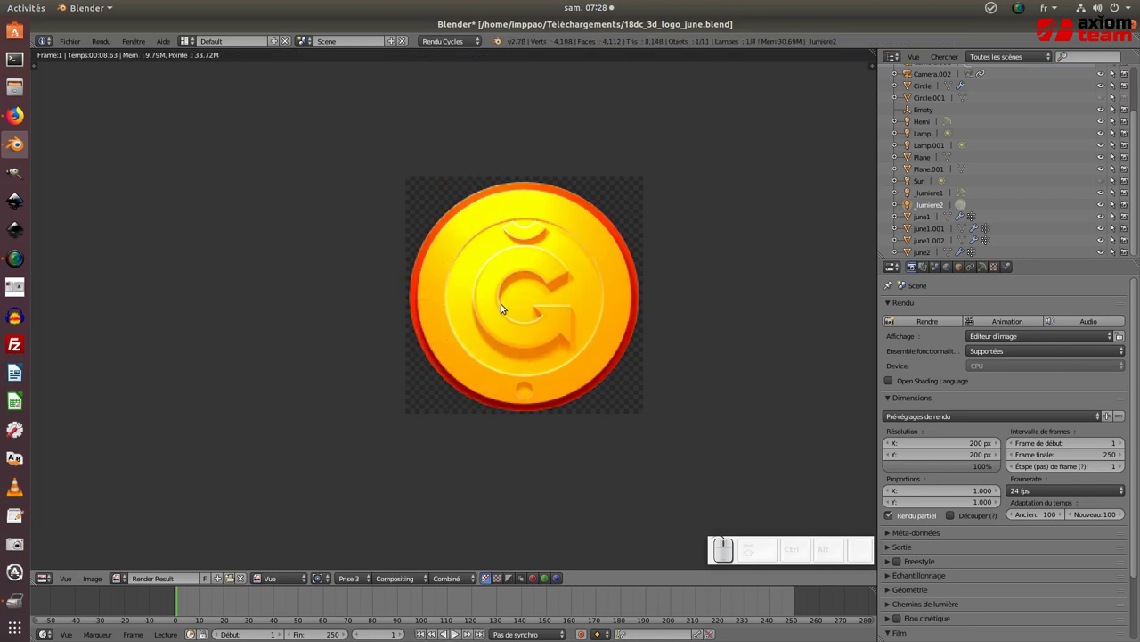
left_click(100, 584)
left_click(108, 508)
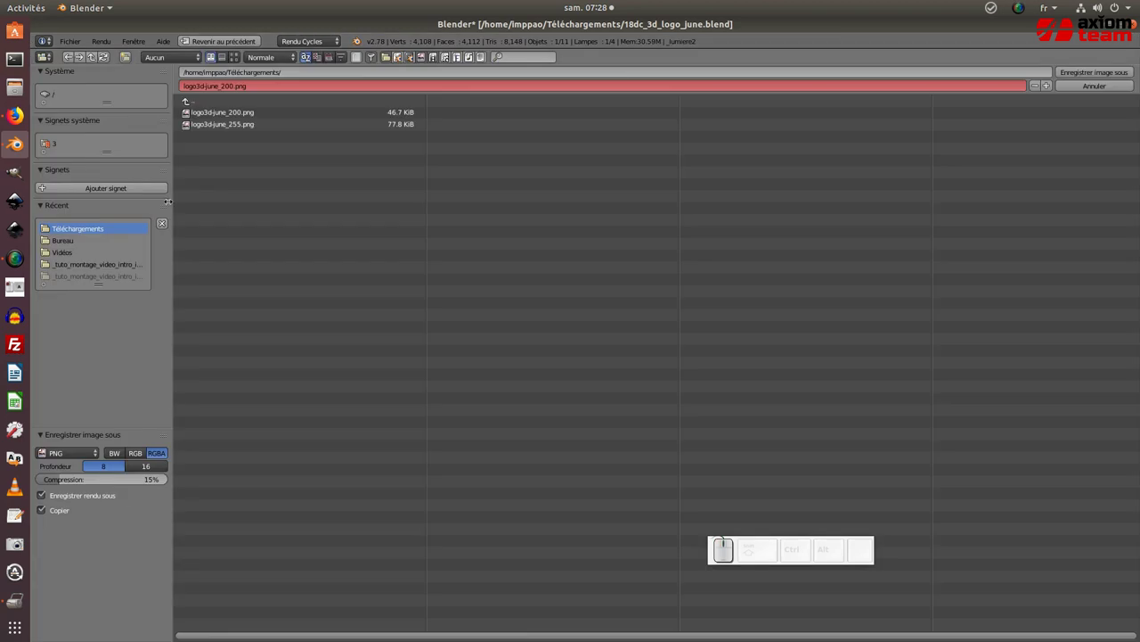
Step: Name the file logo3d-june_200_composite.png and save it as PNG RGBA in Téléchargements
left_click(218, 115)
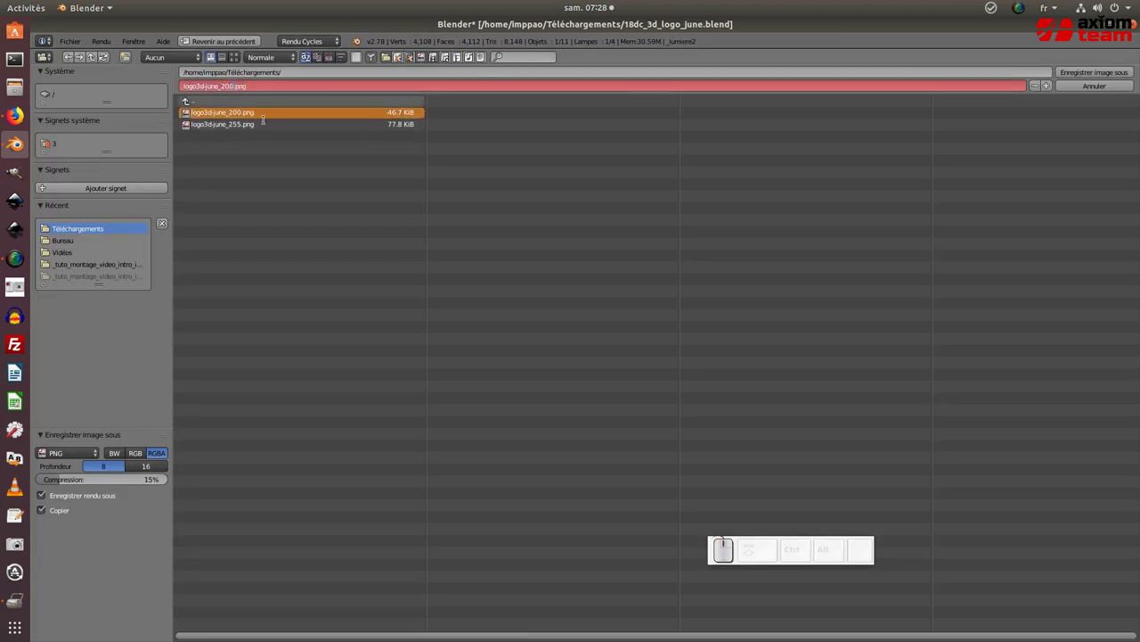
key("c")
key("o")
key("m")
key("p")
key("o")
key("s")
key("i")
key("t")
key("e")
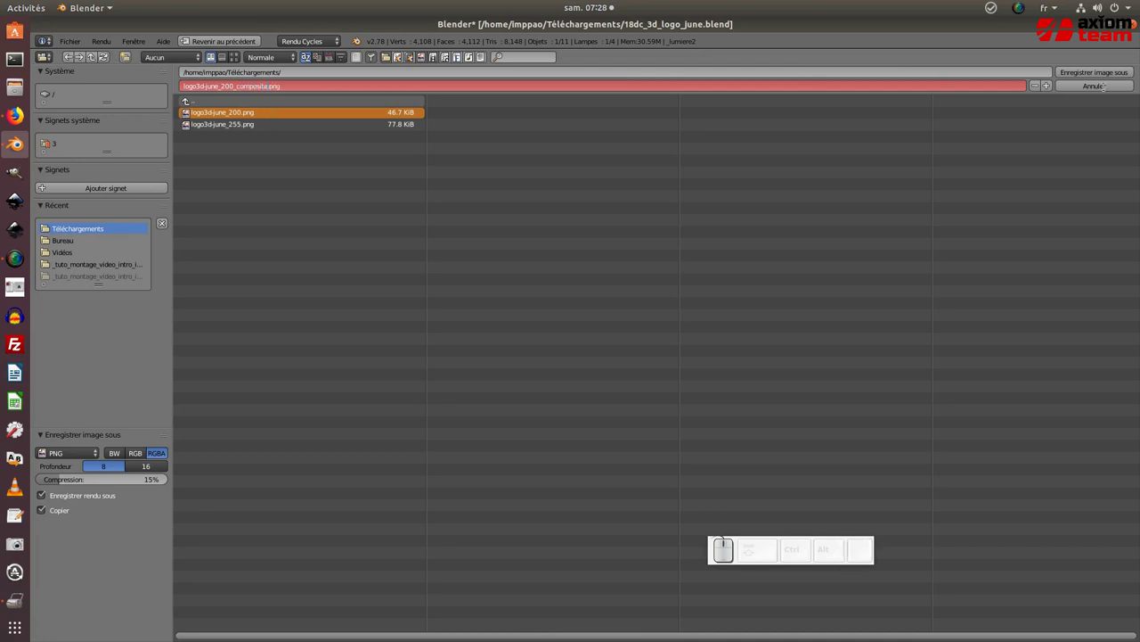
left_click(1105, 76)
left_click(1110, 76)
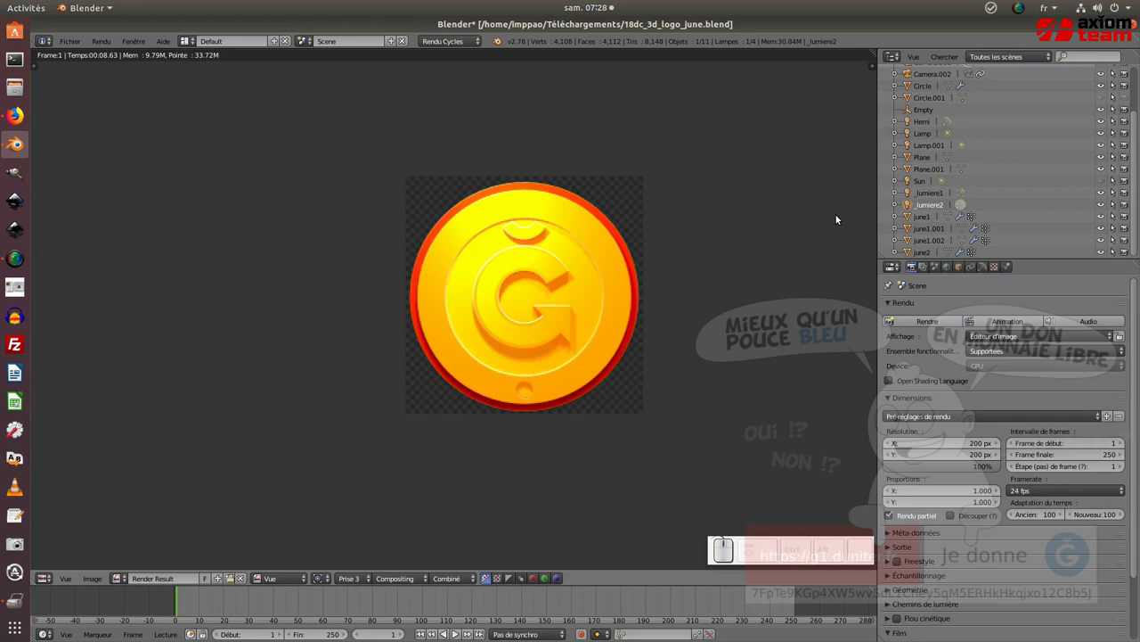